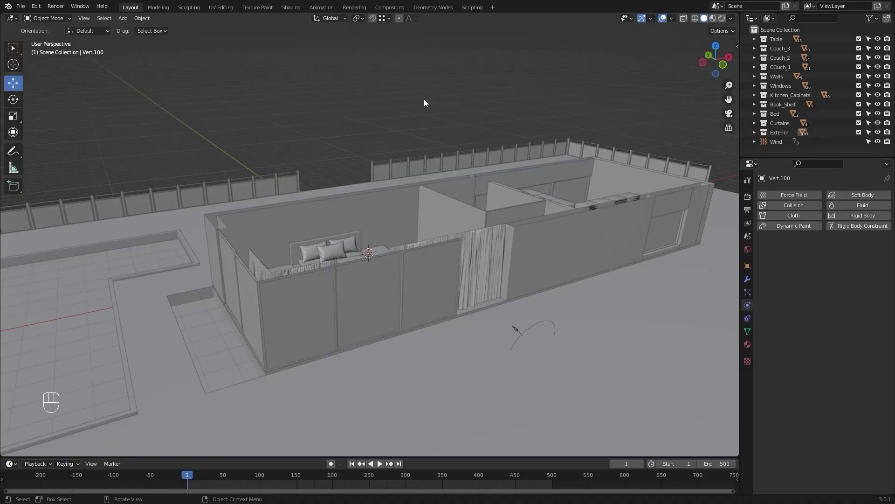
Remove the Cloth physics from the selected curtain.
left_click(490, 154)
left_click(384, 224)
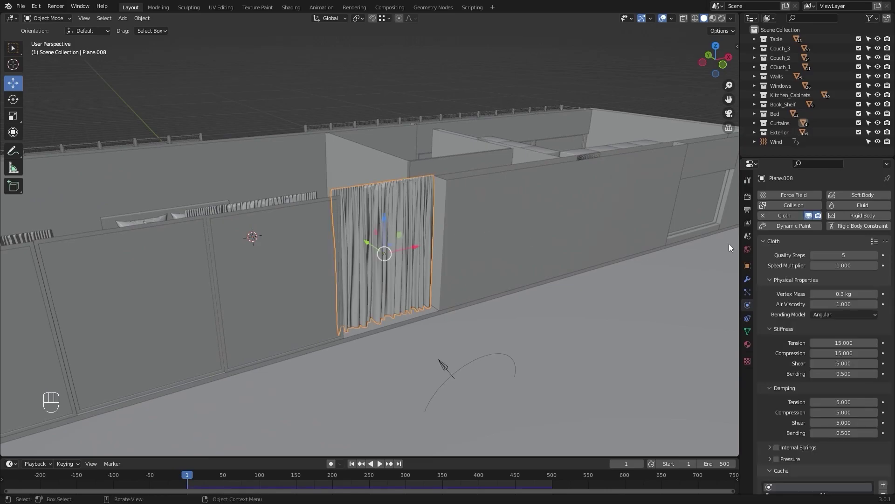
left_click(765, 217)
Delete the Wind force field object and bring up the Add list for a new mesh.
left_click_drag(476, 280, 423, 205)
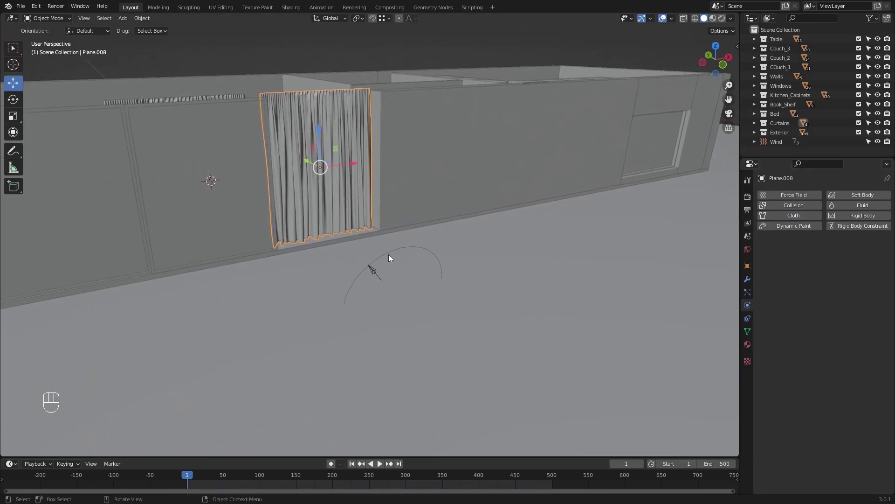
key("Delete")
left_click_drag(263, 257, 454, 314)
left_click_drag(378, 286, 374, 303)
key("shift+a")
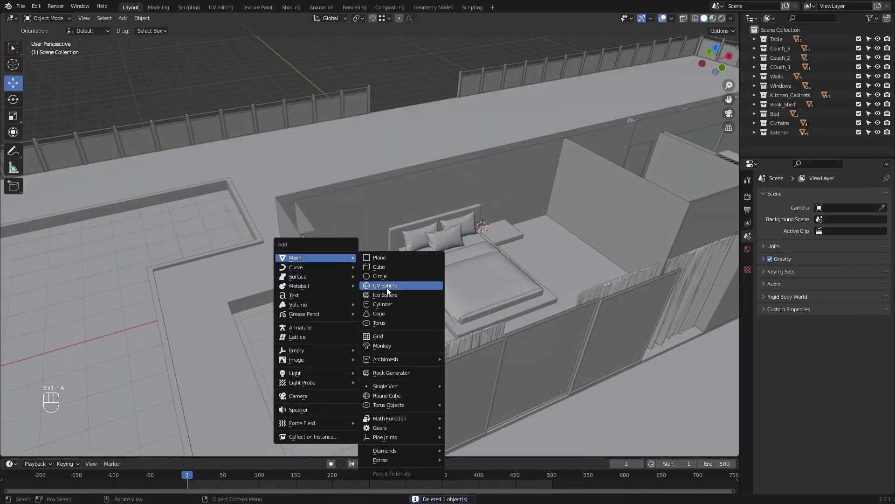
Add a UV Sphere and move it onto the house rooftop.
left_click_drag(516, 220, 252, 287)
left_click(257, 296)
left_click_drag(281, 278, 339, 278)
left_click_drag(323, 290, 489, 258)
left_click_drag(405, 289, 447, 289)
left_click_drag(440, 248, 399, 260)
left_click_drag(610, 264, 480, 260)
left_click_drag(475, 310, 482, 261)
left_click_drag(449, 264, 422, 264)
left_click_drag(290, 304, 373, 322)
left_click_drag(398, 247, 368, 247)
left_click_drag(441, 251, 394, 246)
left_click_drag(419, 240, 414, 251)
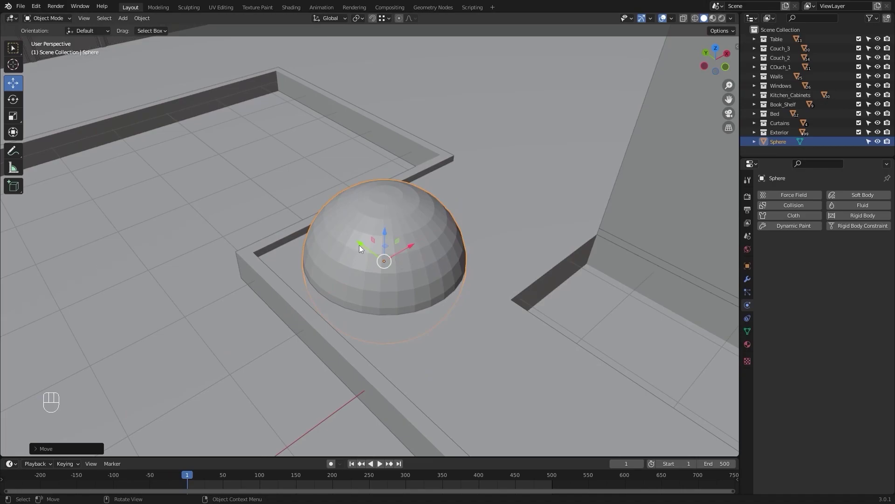
Enter Edit Mode on the sphere in front view with see-through shading.
left_click_drag(369, 244, 381, 258)
left_click_drag(438, 254, 425, 247)
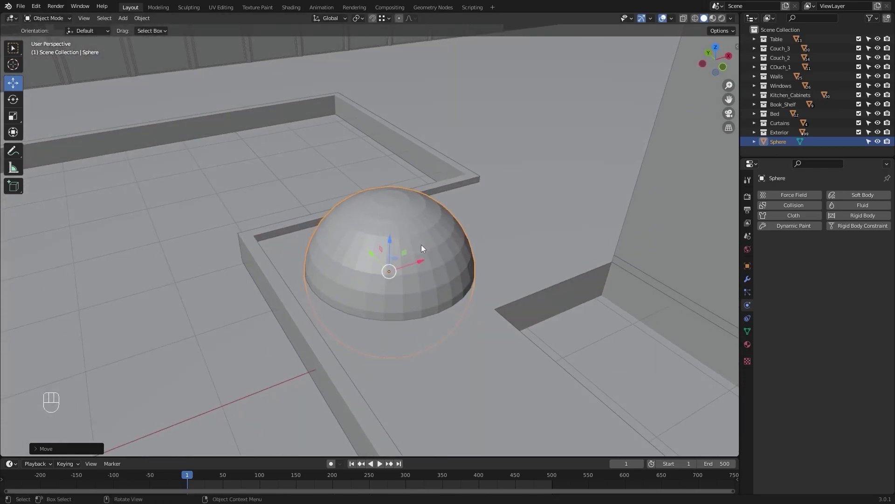
key("KP_1")
key("z")
left_click_drag(424, 225, 421, 240)
key("Tab")
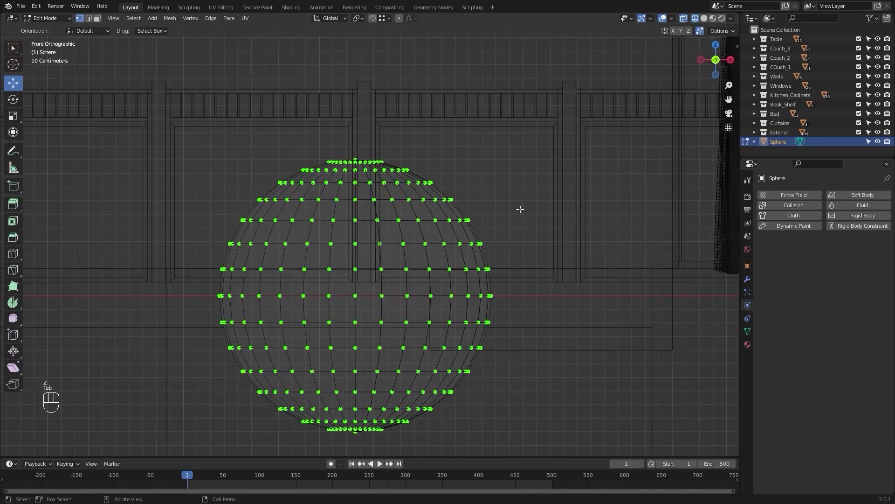
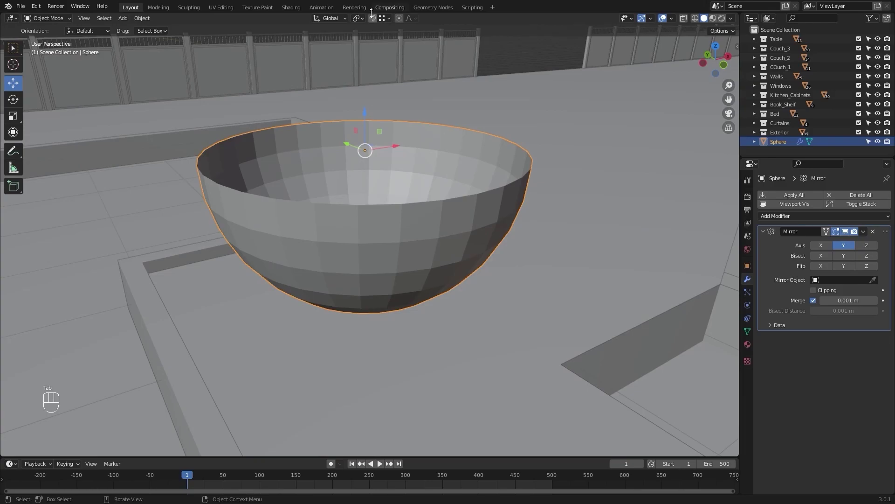
Scale the bowl down and pan across the rooftop to its new location.
left_click(373, 19)
middle_click(377, 187)
key("s")
left_click(469, 165)
left_click_drag(485, 168, 454, 169)
left_click_drag(455, 170, 439, 162)
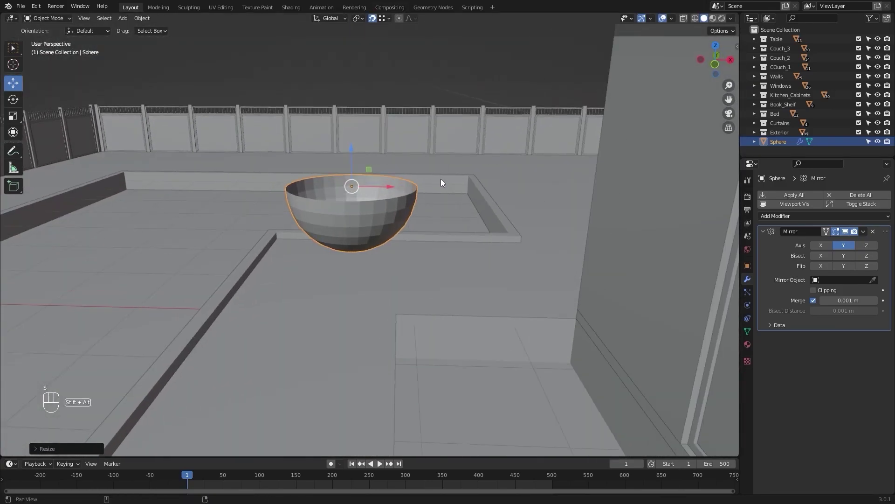
left_click_drag(548, 197, 490, 172)
left_click_drag(468, 204, 452, 197)
Move the bowl across the rooftop from top view and start repositioning it.
key("g")
key("z")
left_click(281, 299)
left_click_drag(281, 297, 351, 296)
left_click(376, 19)
left_click(366, 151)
left_click_drag(404, 166, 385, 199)
key("KP_7")
left_click_drag(388, 185, 402, 206)
key("g")
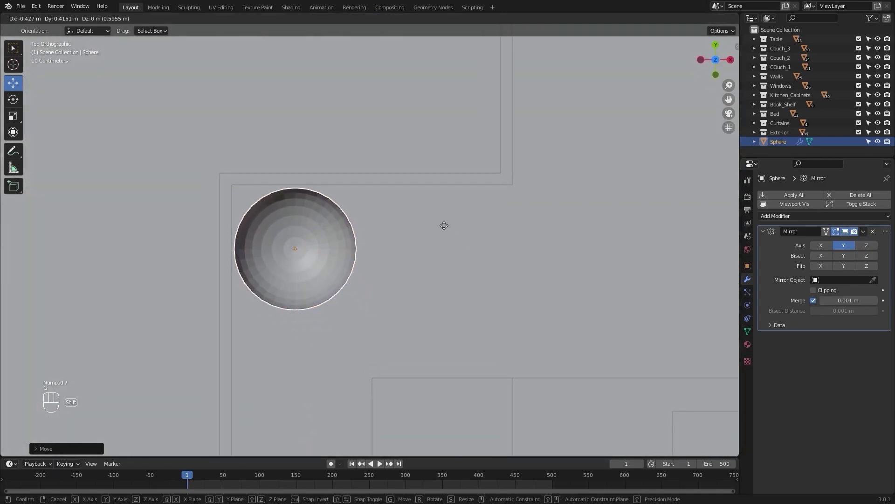
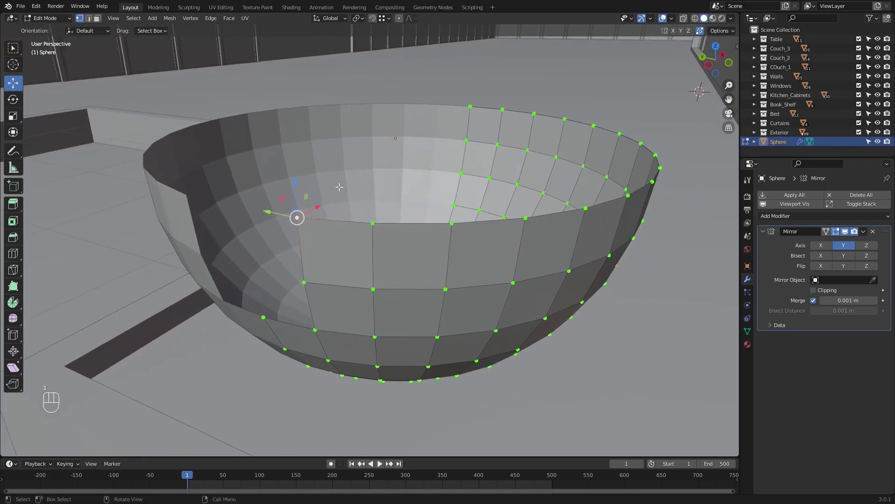
Start pulling the bowl's rim vertices outward to form the spout.
key("g")
key("g")
key("g")
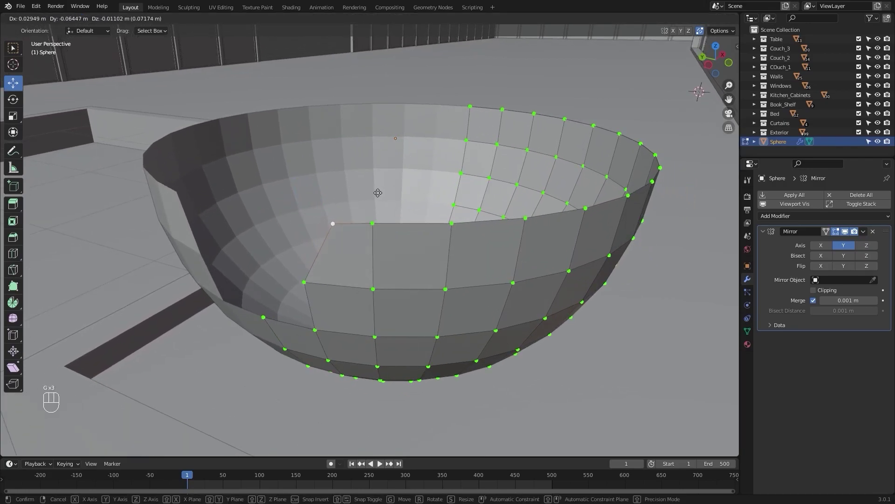
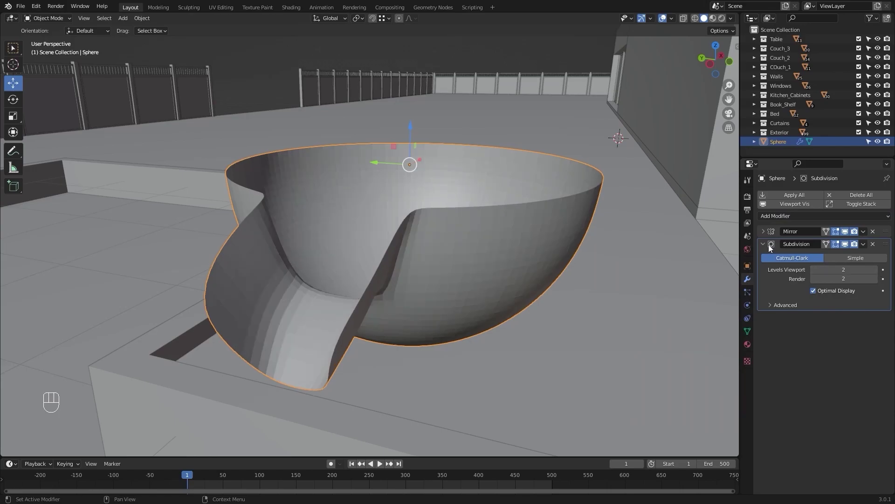
Add a Solidify modifier to the bowl with 0.05 m thickness and Offset -1.
left_click(766, 246)
left_click_drag(791, 214, 729, 374)
left_click_drag(582, 259, 562, 248)
left_click(562, 248)
left_click_drag(556, 310, 514, 262)
left_click_drag(492, 234, 476, 257)
left_click_drag(471, 243, 508, 246)
left_click(492, 250)
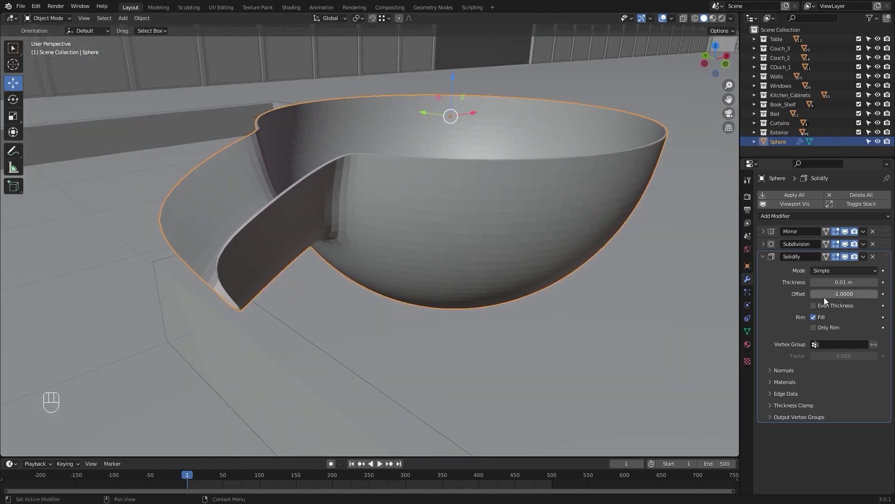
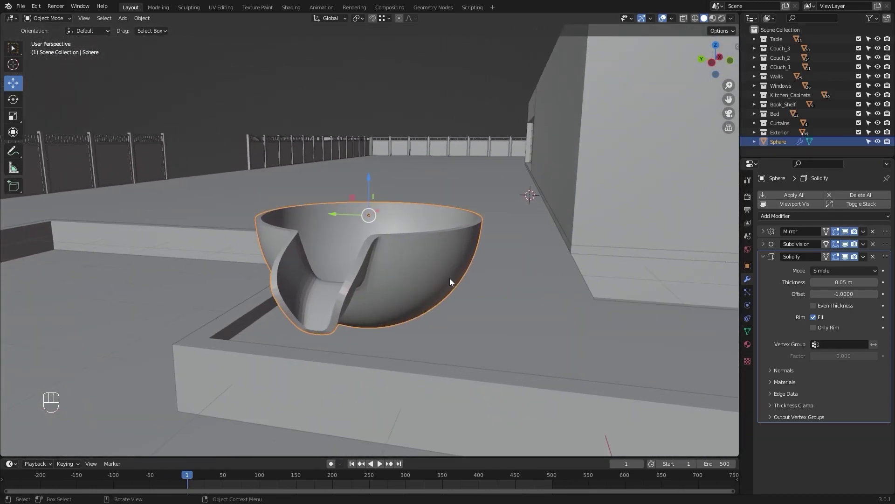
left_click_drag(447, 268, 447, 257)
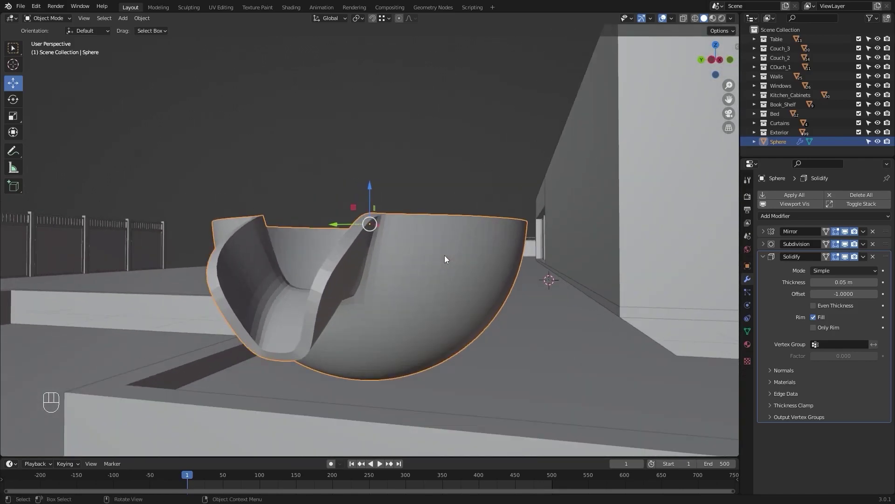
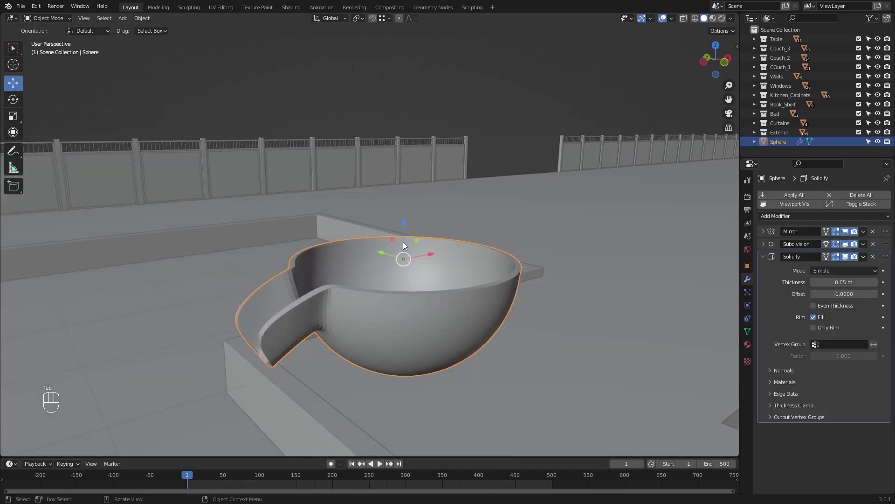
Turn on Auto Smooth in the bowl's mesh data properties.
left_click_drag(155, 22, 259, 223)
left_click_drag(412, 196, 387, 170)
left_click(395, 163)
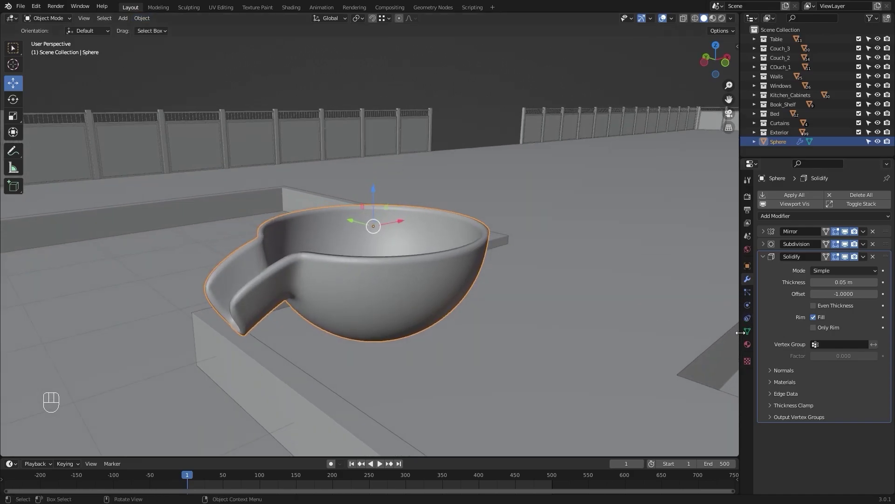
left_click(747, 335)
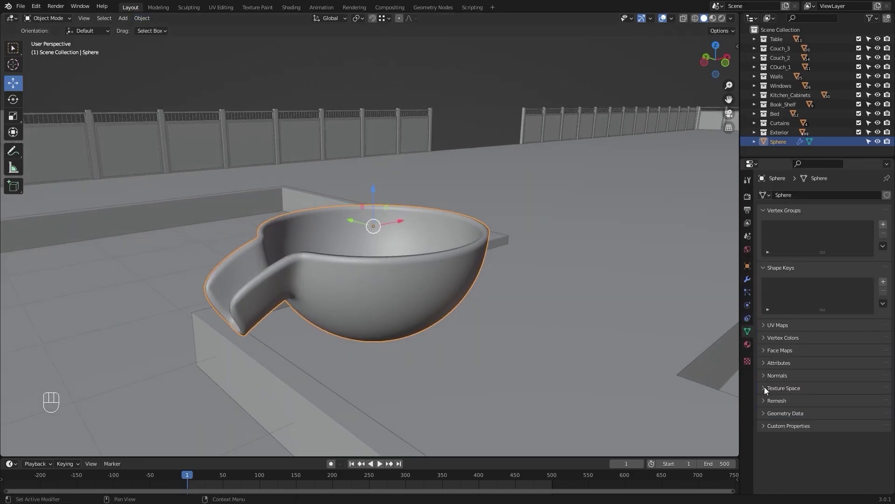
left_click(766, 379)
left_click(818, 391)
Apply the Mirror, Subdivision and Solidify modifiers into the bowl mesh.
left_click_drag(497, 89, 493, 89)
left_click(440, 267)
left_click(749, 284)
left_click(766, 256)
left_click(799, 193)
left_click(504, 93)
left_click_drag(505, 92, 492, 96)
left_click(411, 261)
left_click_drag(452, 220, 416, 228)
left_click_drag(784, 145, 767, 154)
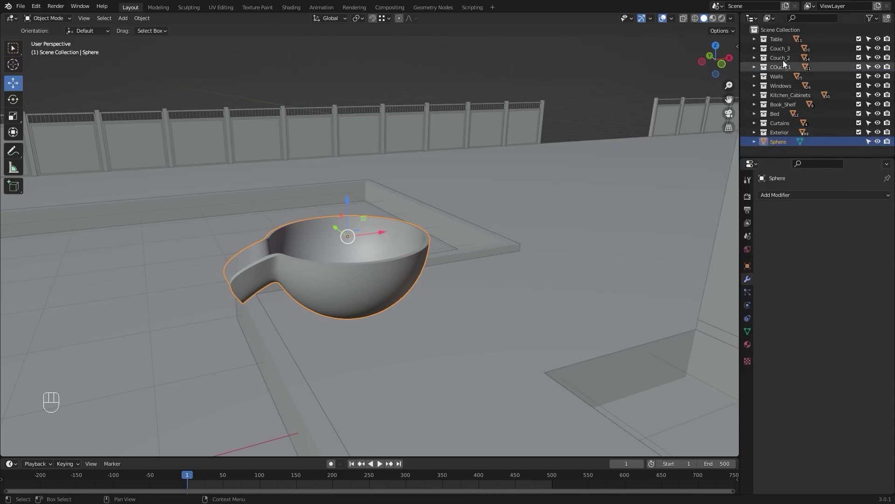
Create a new collection holding the bowl and rename it Fountain Animation.
left_click(790, 35)
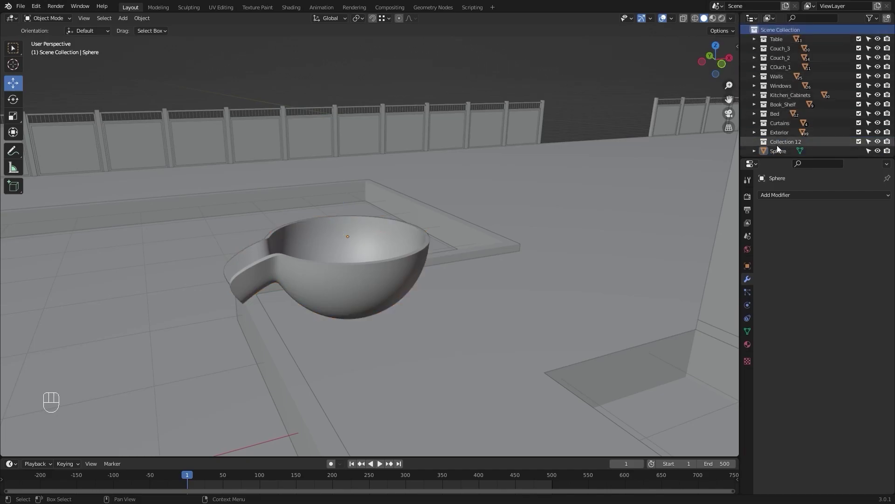
left_click_drag(778, 156, 785, 145)
left_click(783, 146)
key("F2")
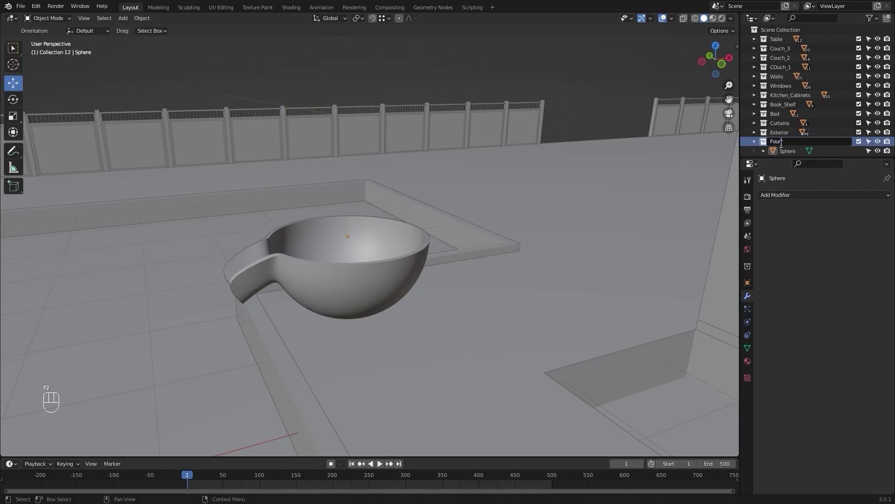
key("BackSpace")
key("BackSpace")
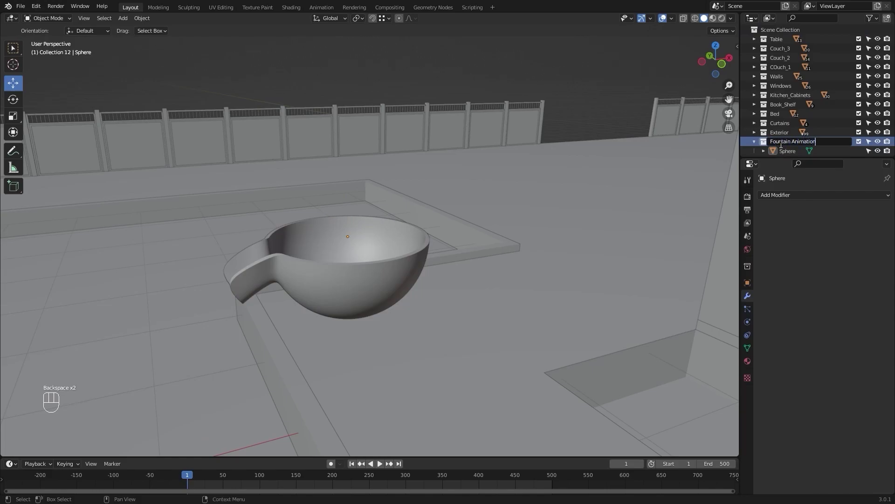
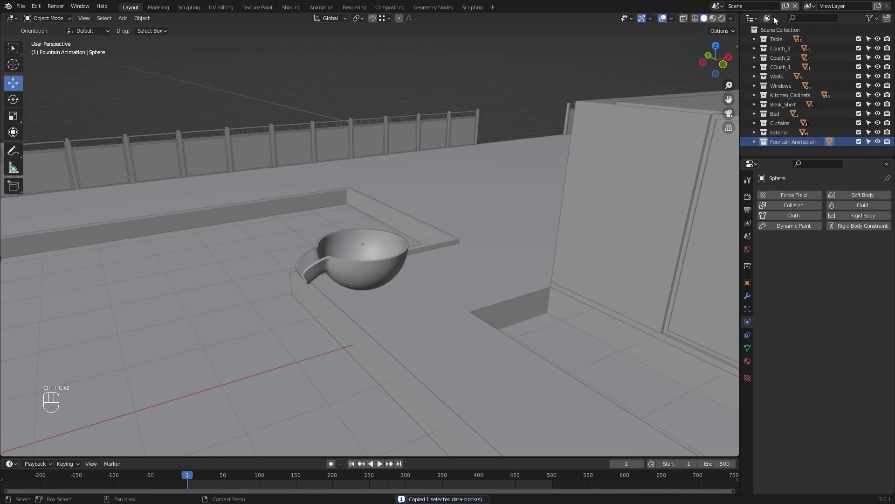
Copy the bowl and paste it into a new empty scene.
left_click(725, 8)
double_click(797, 86)
key("ctrl+v")
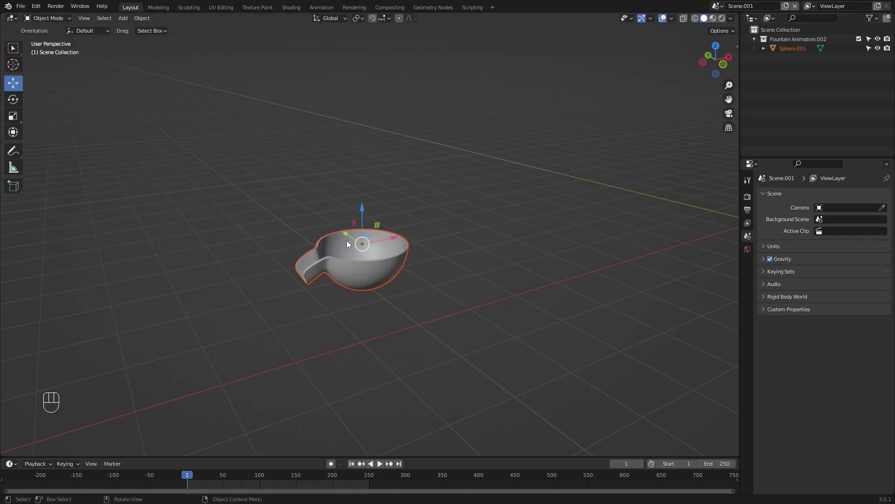
left_click(386, 255)
left_click_drag(452, 312, 446, 298)
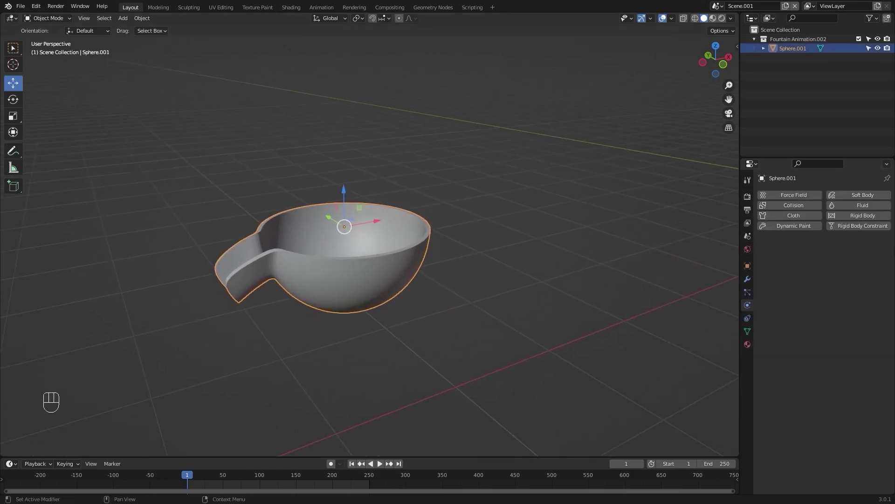
Make the bowl a Collision fluid effector and add a cube beside it from top view.
left_click(858, 210)
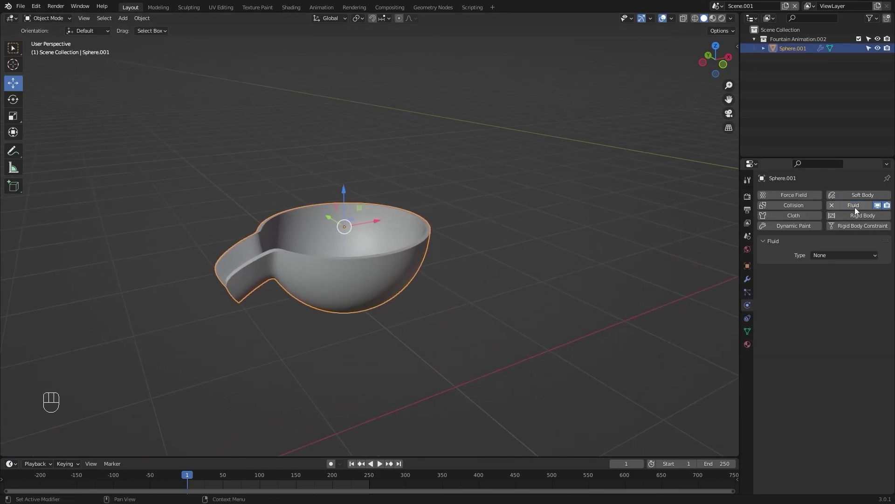
left_click_drag(849, 261, 840, 296)
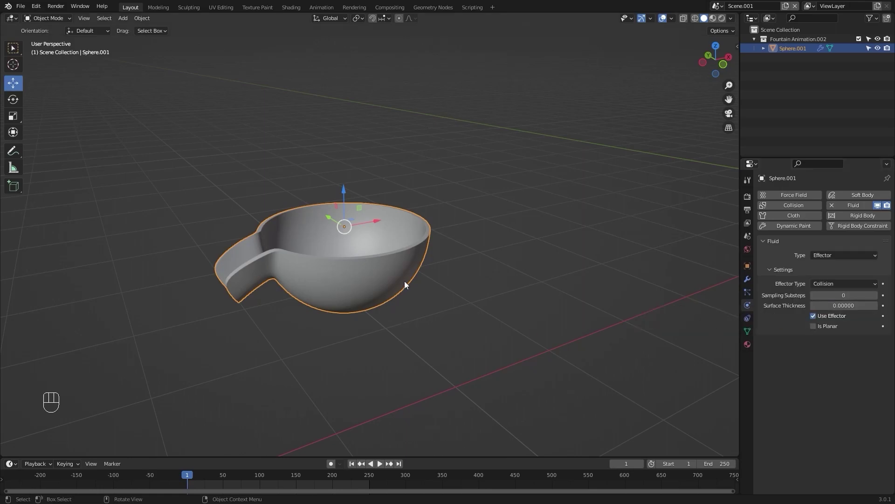
left_click(473, 271)
key("KP_7")
key("shift+a")
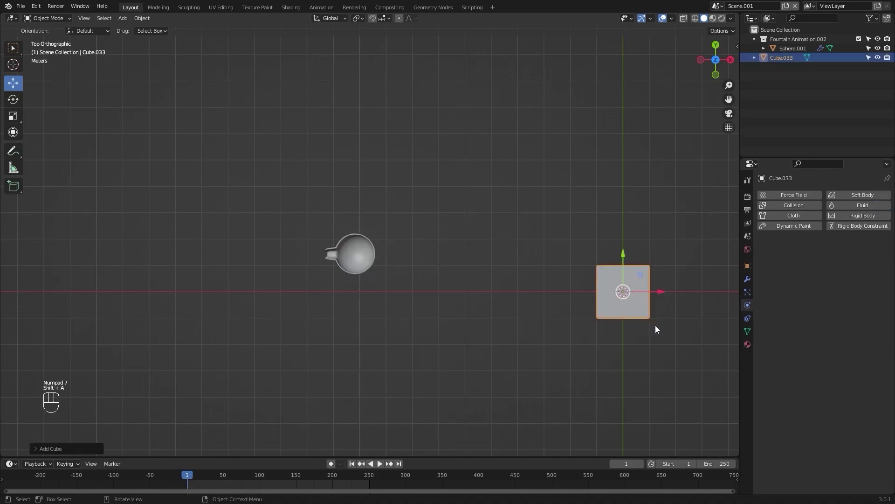
Move and scale the domain cube so it encloses the bowl.
key("g")
left_click(395, 289)
key("z")
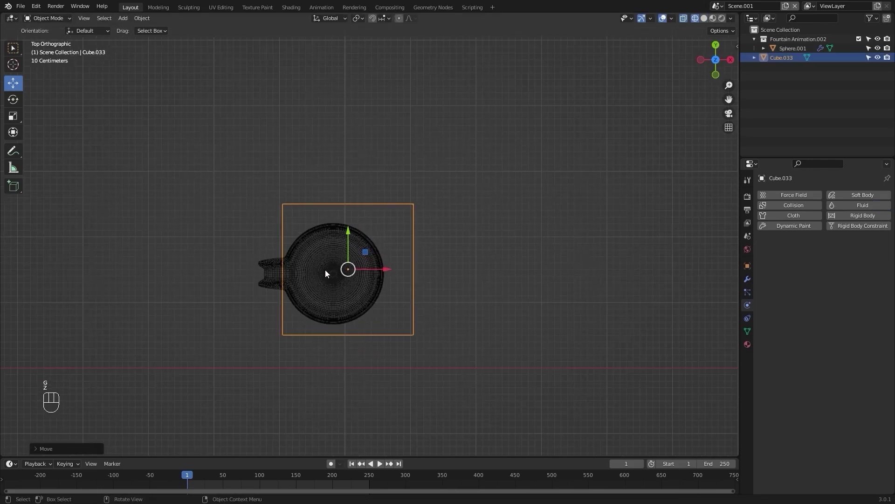
key("g")
left_click(506, 301)
left_click(509, 287)
key("s")
left_click(549, 285)
Enter Edit Mode on the cube in front view with see-through shading.
key("KP_1")
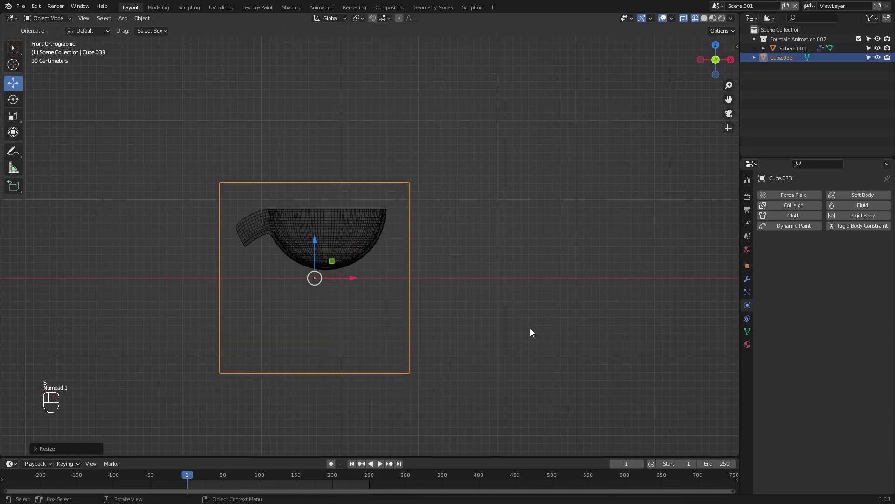
left_click_drag(503, 317, 543, 272)
key("Tab")
key("z")
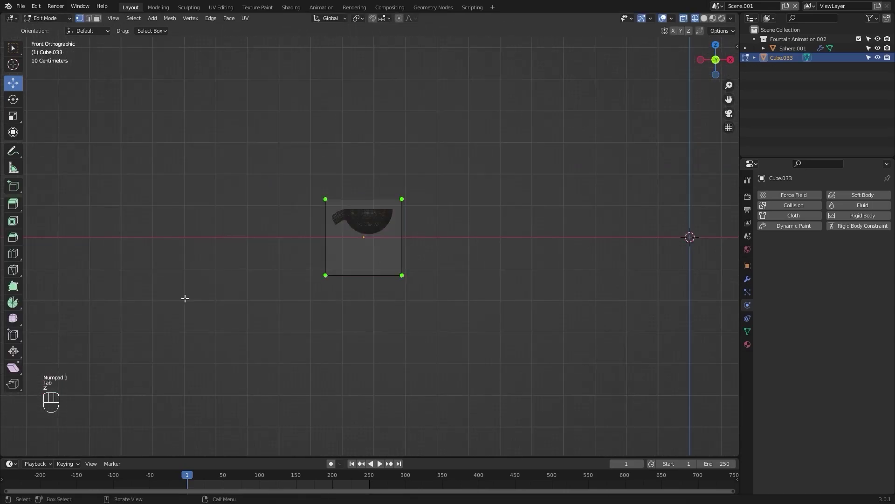
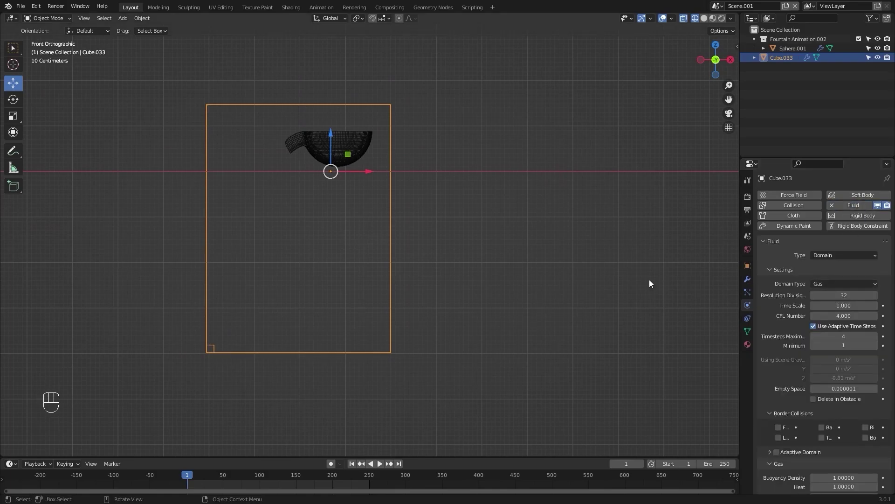
From top view over the bowl, bring up the Add list for a new mesh.
left_click(480, 185)
left_click_drag(381, 154, 430, 174)
left_click_drag(478, 171, 456, 182)
key("KP_7")
key("shift+a")
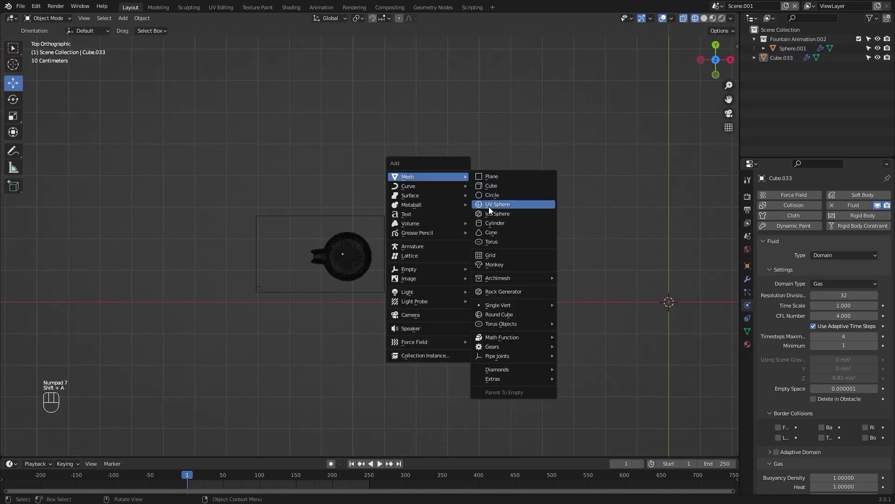
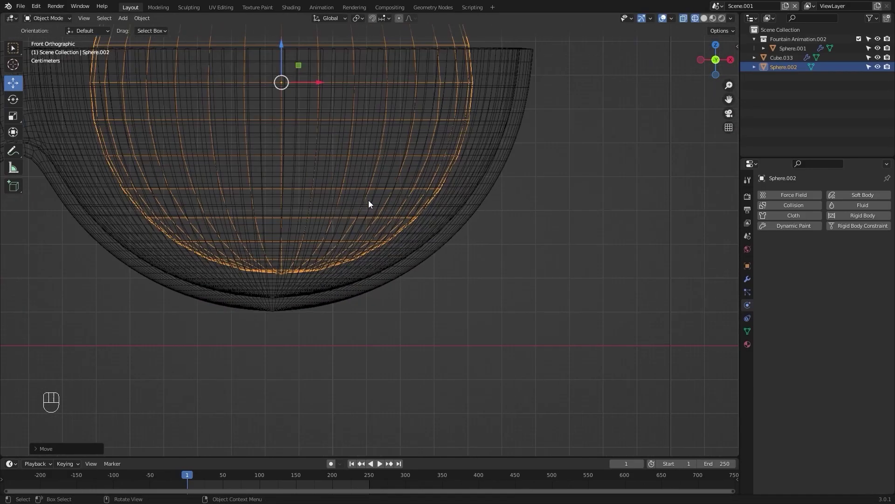
Flatten the new sphere along Z and lower it down into the bowl.
left_click_drag(417, 193, 441, 247)
left_click_drag(447, 226, 449, 243)
key("s")
key("z")
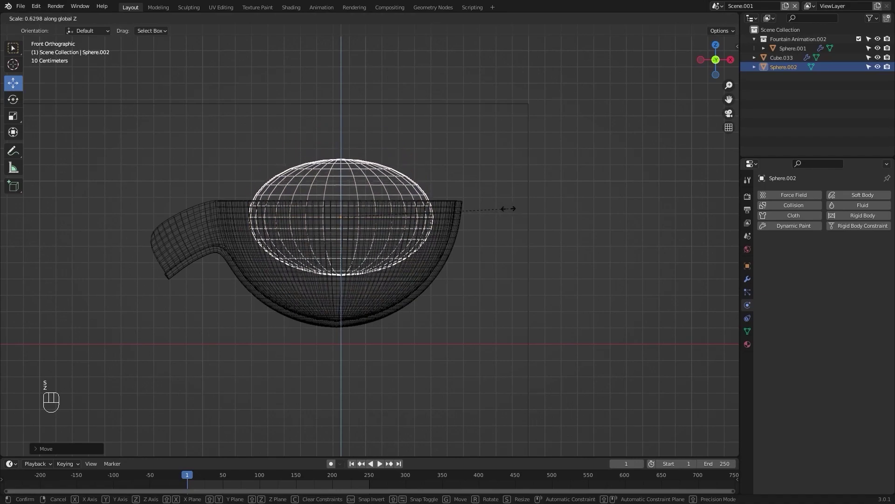
left_click(505, 213)
left_click_drag(467, 197, 520, 203)
left_click(379, 162)
left_click(423, 263)
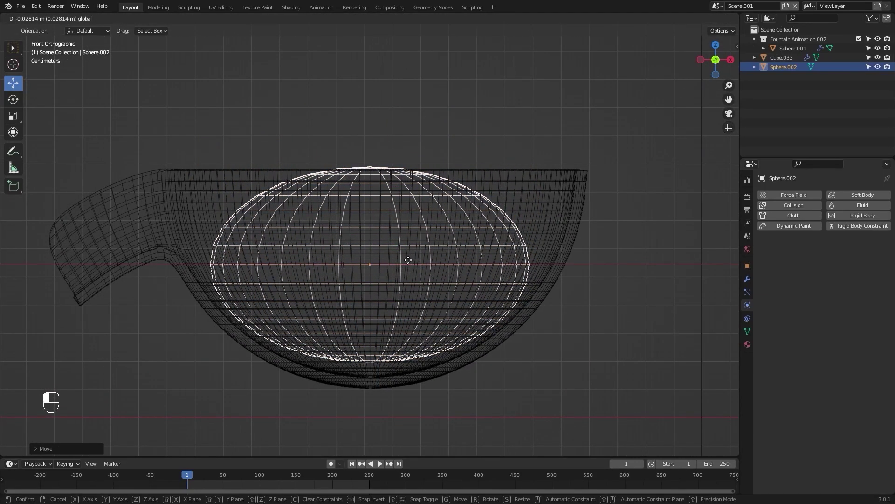
left_click(374, 226)
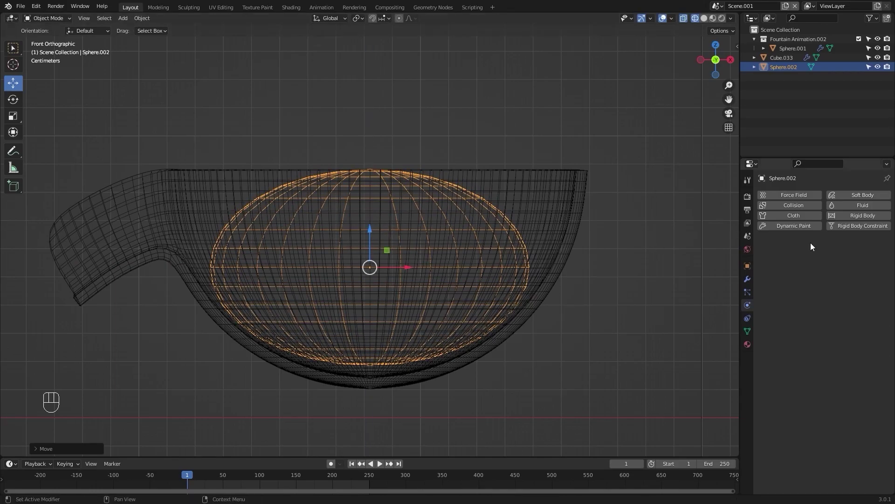
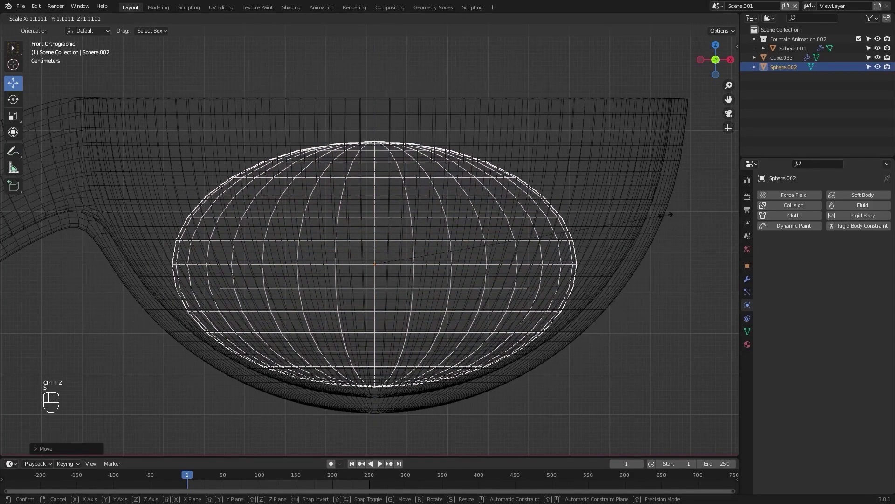
Enlarge the flattened sphere to fit the bowl and enable Fluid physics on it.
left_click(673, 216)
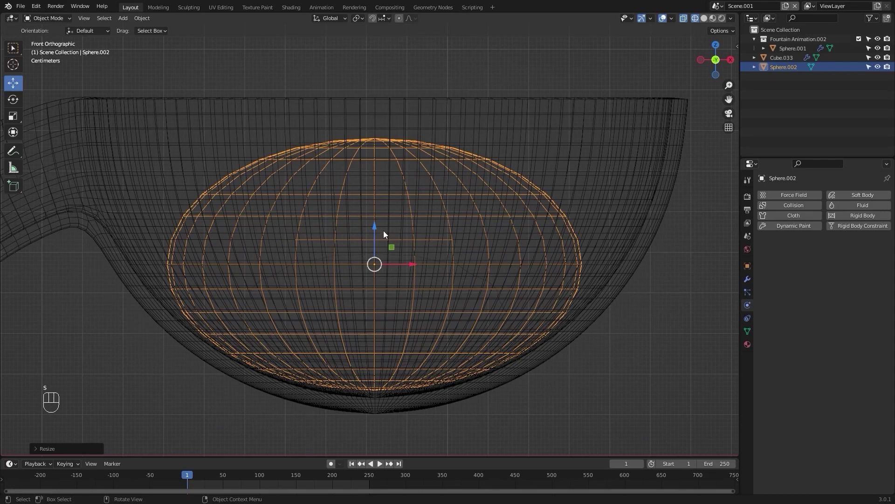
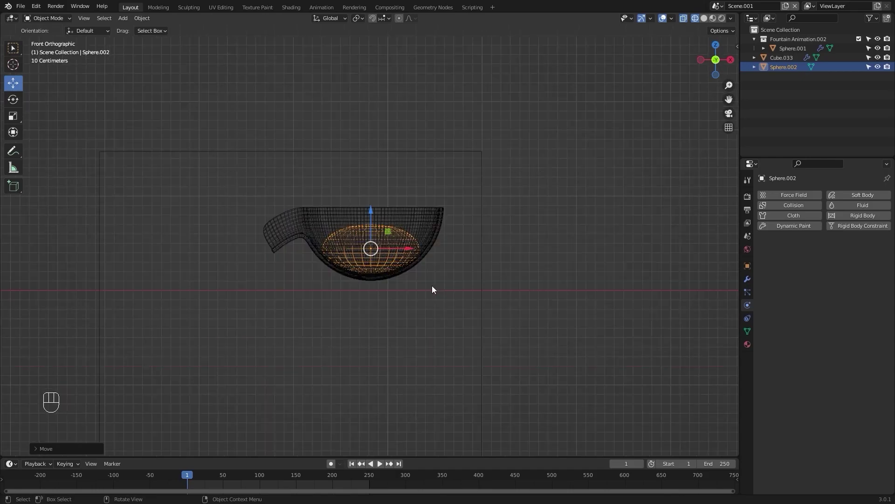
left_click_drag(436, 284, 436, 217)
left_click_drag(436, 222, 434, 262)
left_click_drag(413, 226, 440, 250)
left_click_drag(448, 241, 439, 259)
left_click_drag(438, 261, 426, 270)
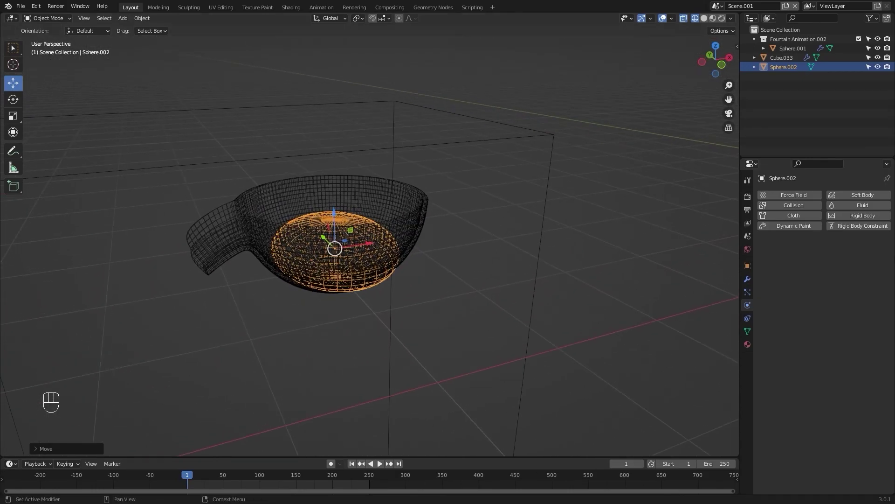
left_click(873, 204)
Set the sphere's fluid type to Flow, flow type Liquid, behavior Inflow.
left_click(869, 210)
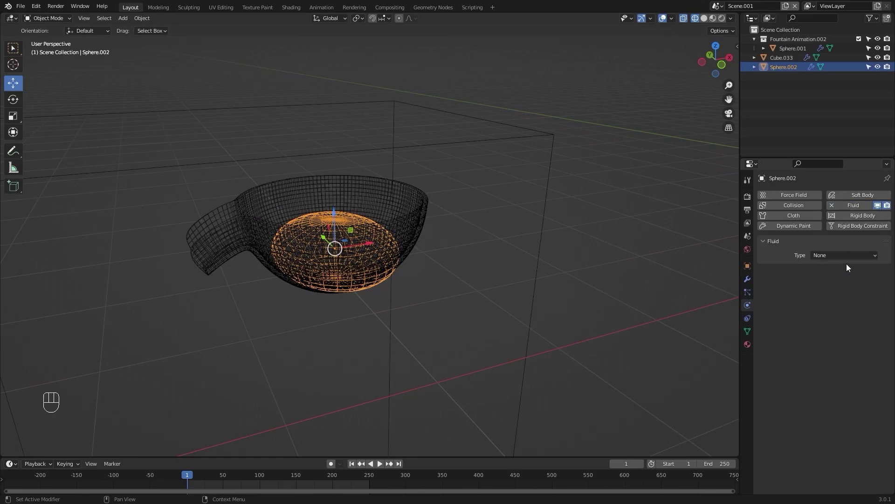
left_click_drag(852, 262, 843, 294)
left_click_drag(840, 284, 837, 330)
left_click_drag(839, 299, 832, 315)
left_click_drag(562, 276, 544, 259)
left_click_drag(496, 271, 495, 305)
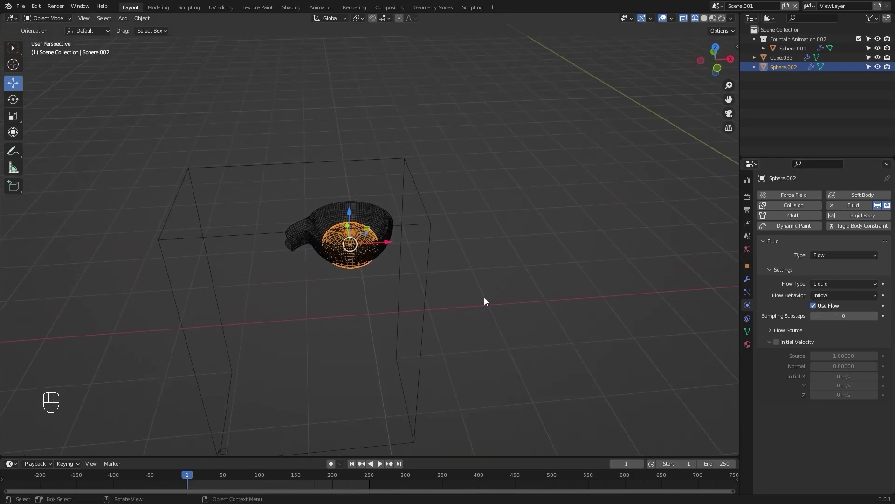
From top view, rescale the sphere along Y and X so it fills the bowl's width.
key("KP_7")
left_click(508, 269)
key("s")
key("y")
left_click(551, 261)
key("z")
left_click_drag(408, 291, 465, 270)
key("KP_7")
key("z")
left_click_drag(465, 319, 477, 331)
key("s")
key("x")
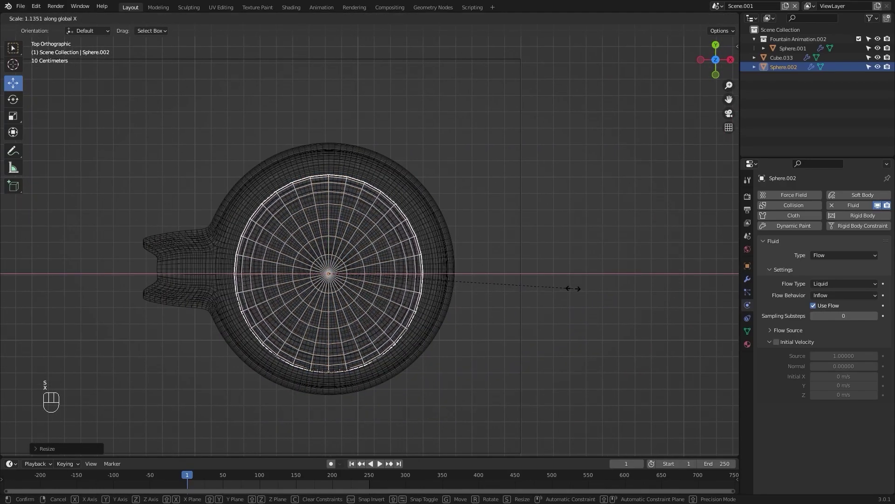
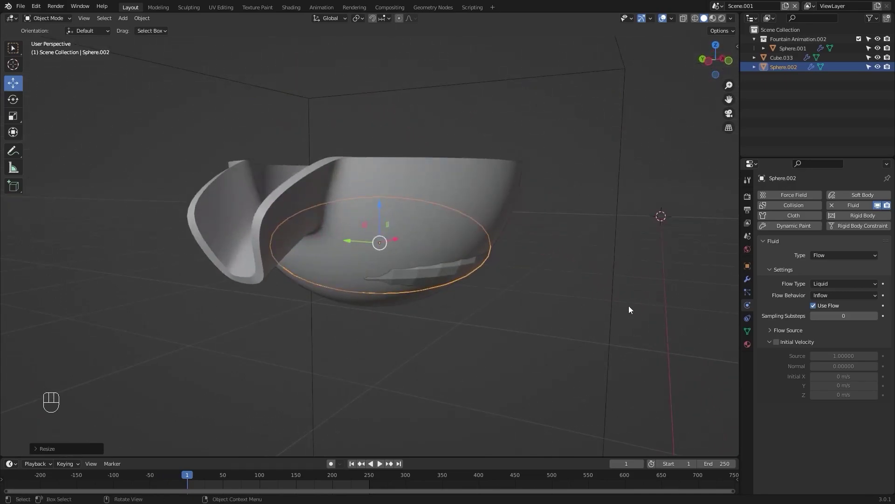
Nudge the sphere along Y, resize it evenly from front view and set Shade Smooth.
key("g")
key("y")
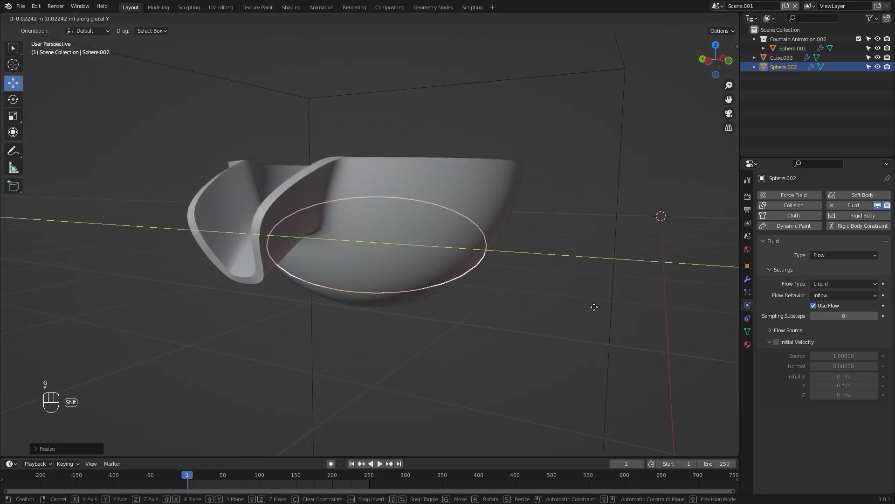
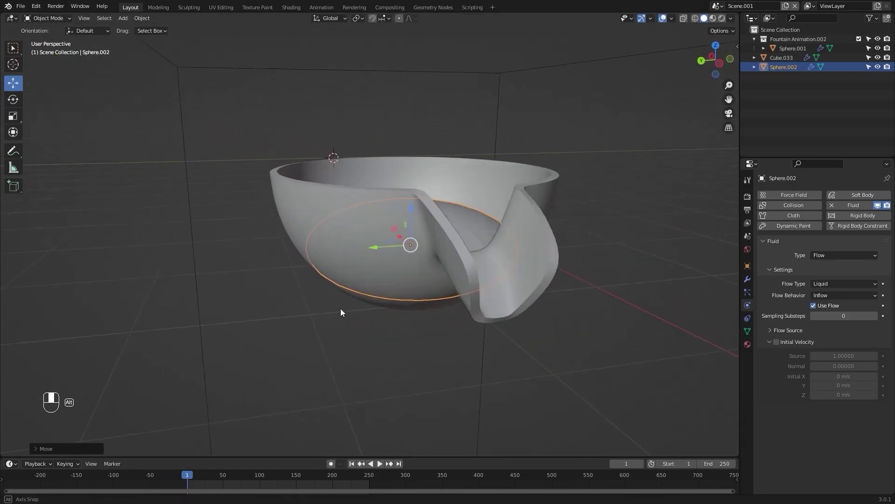
key("KP_1")
key("z")
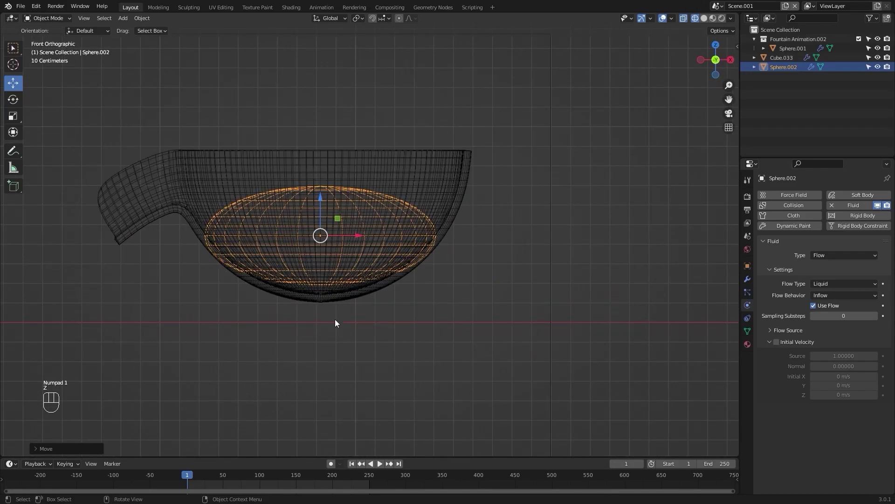
left_click_drag(501, 307, 504, 350)
key("s")
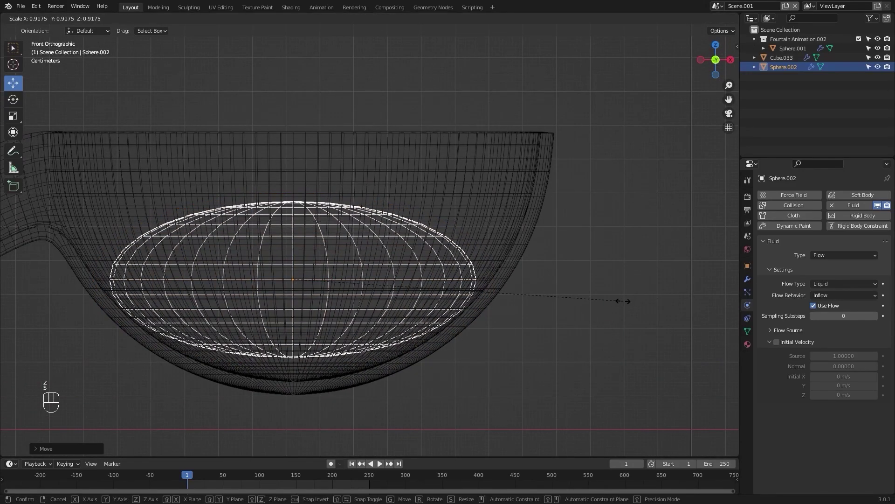
right_click(625, 305)
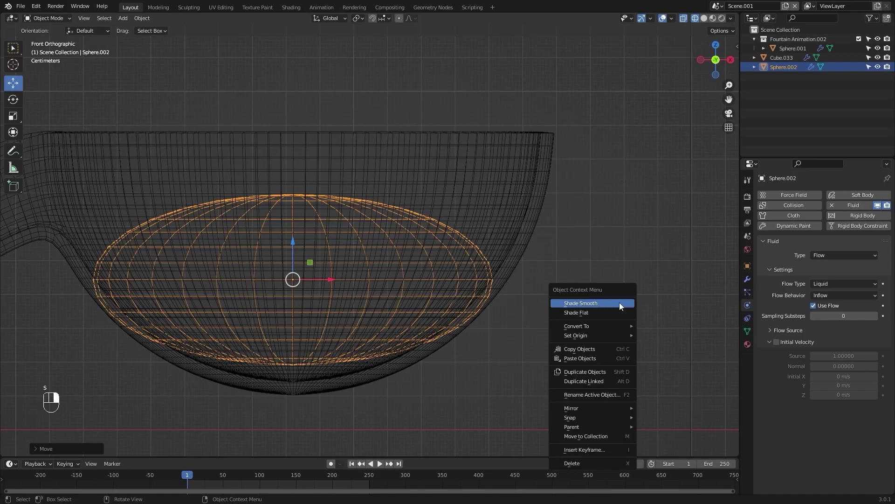
key("s")
left_click(577, 307)
Fine-tune the sphere's fit inside the bowl, then select the domain cube Cube.033.
left_click_drag(405, 289, 469, 340)
key("z")
left_click(611, 305)
left_click_drag(497, 289, 569, 274)
left_click(509, 299)
left_click(492, 276)
key("KP_1")
left_click(430, 347)
left_click_drag(448, 237, 449, 211)
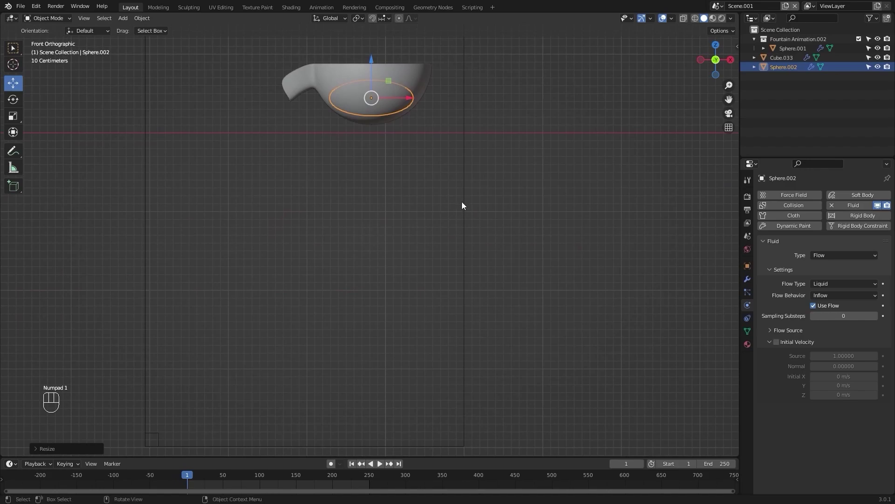
left_click_drag(484, 201, 477, 213)
Make the box a Liquid domain: resolution 96, time scale 0.3, border collisions, APIC, and bake the data.
middle_click(477, 216)
left_click_drag(869, 289, 852, 310)
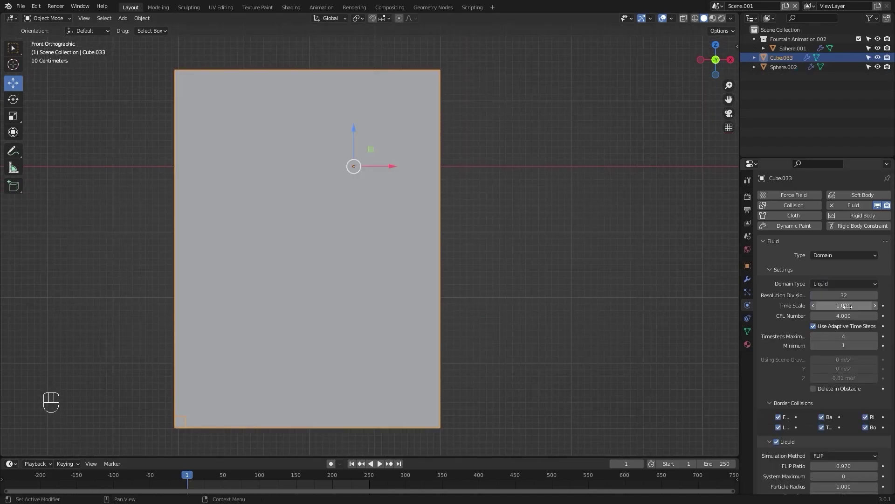
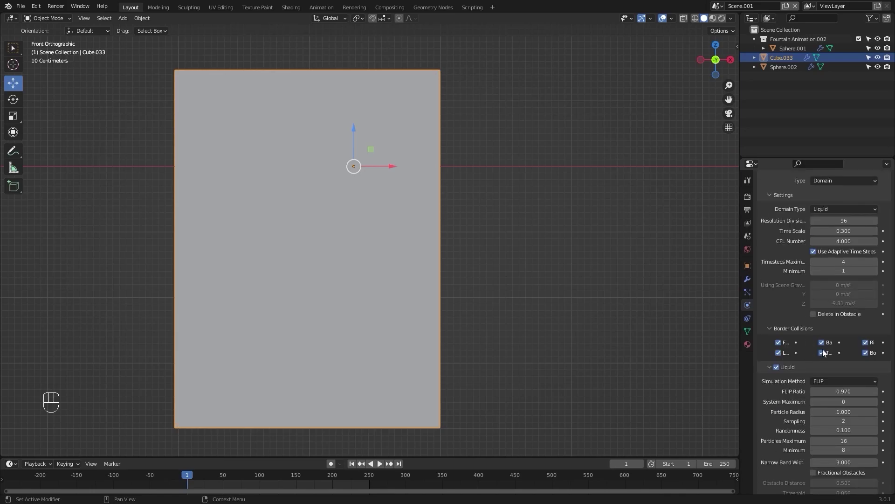
left_click_drag(843, 311, 834, 329)
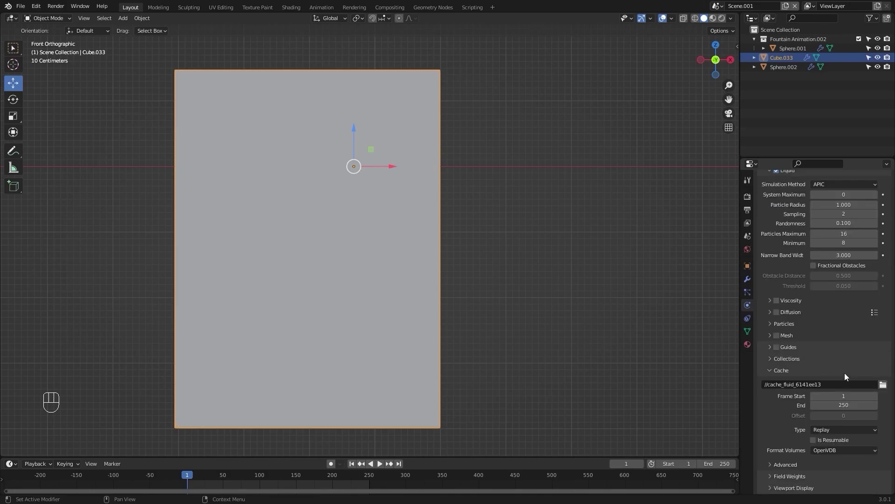
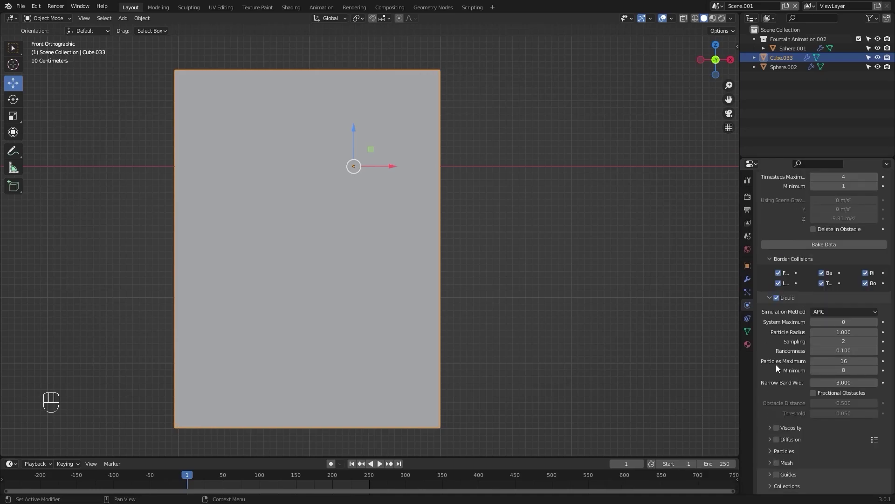
key("z")
middle_click(465, 191)
left_click_drag(599, 206, 562, 196)
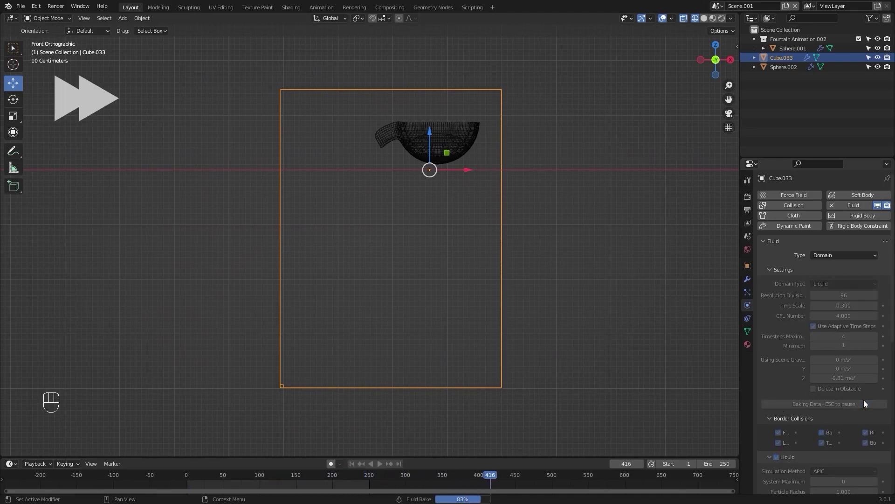
Play back the baked liquid simulation pouring from the bowl across the domain floor.
left_click(868, 403)
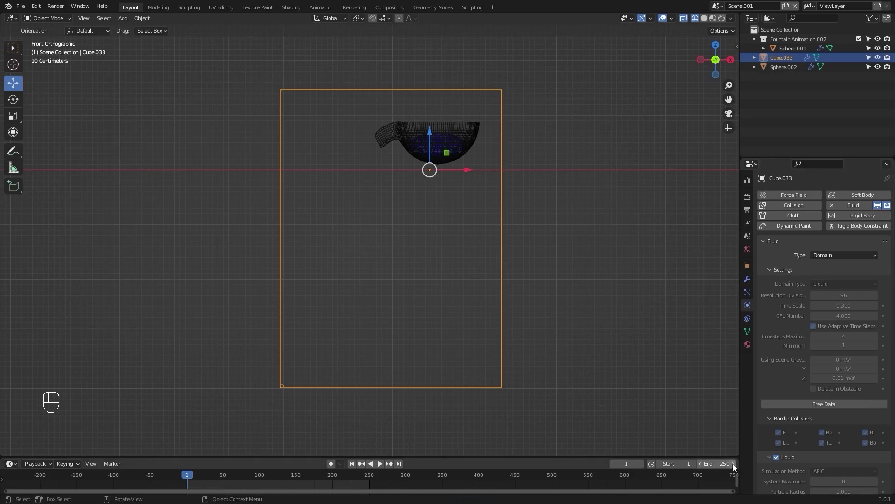
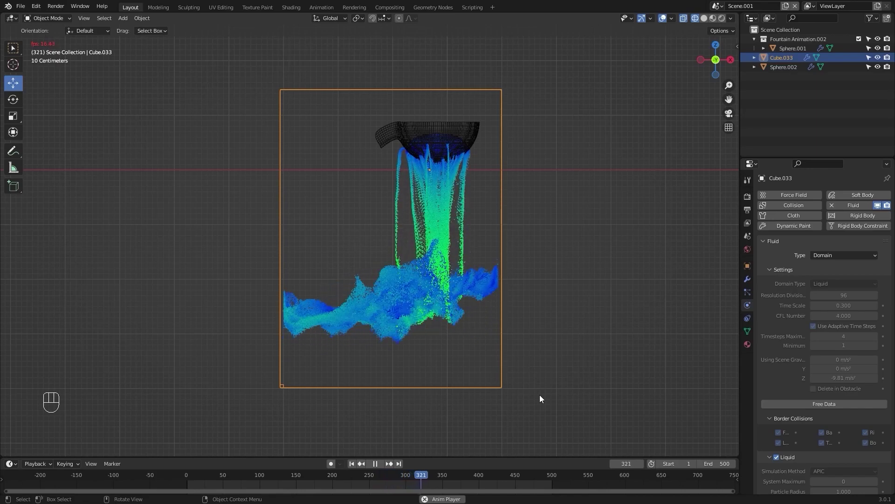
Stop at frame 1, set the bowl effector's surface thickness to 0.2, and reselect the domain.
key("space")
key("shift+Left")
left_click(480, 139)
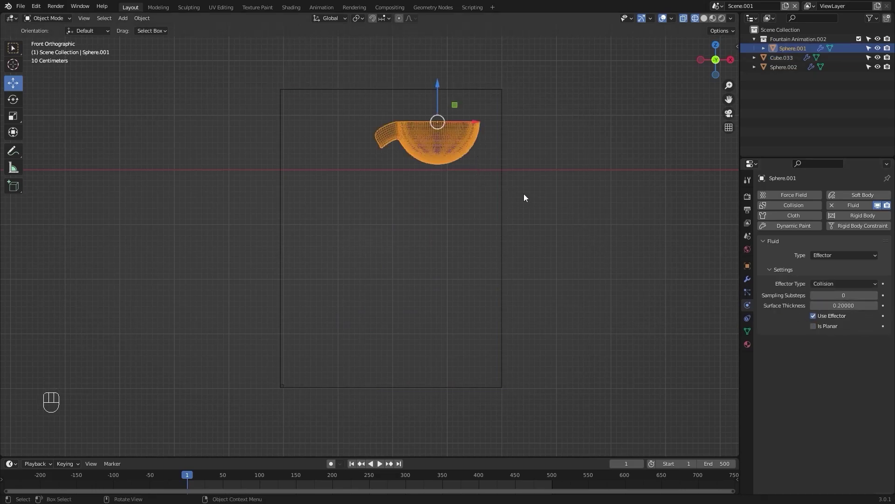
left_click(867, 409)
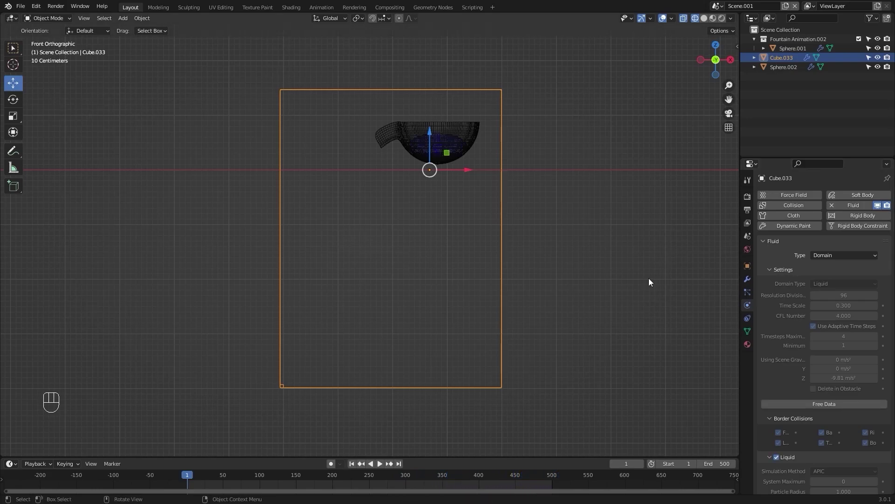
Play the re-baked liquid and orbit around the stream pouring from the spout.
key("space")
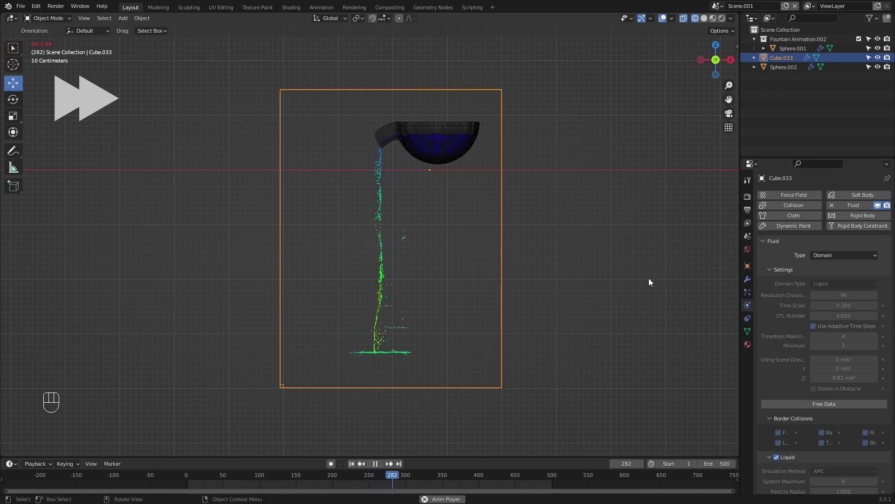
key("space")
left_click_drag(559, 267, 634, 301)
left_click_drag(583, 240, 581, 287)
key("space")
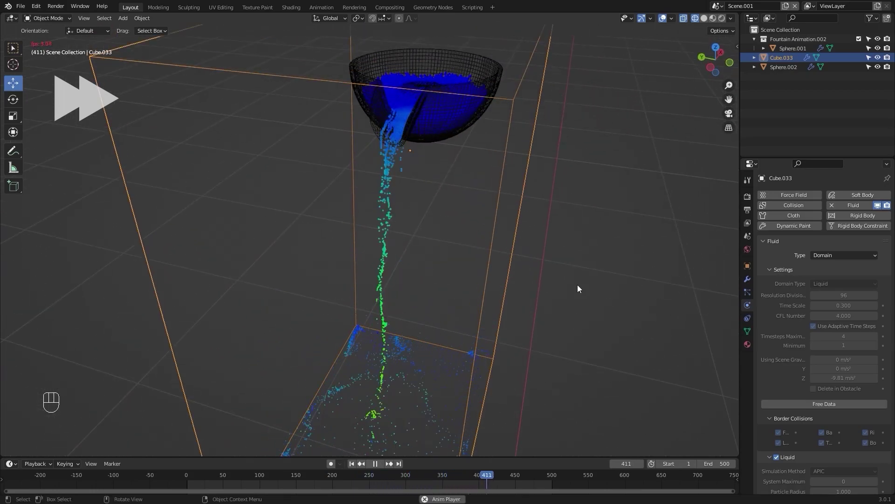
key("space")
left_click(604, 271)
left_click_drag(531, 258, 530, 314)
middle_click(531, 314)
left_click_drag(494, 295, 502, 314)
left_click_drag(530, 331, 514, 288)
Replay from frame 1, switch to front view, stop at frame 1 and zoom in on the bowl.
key("shift+Left")
key("space")
left_click_drag(448, 276, 477, 290)
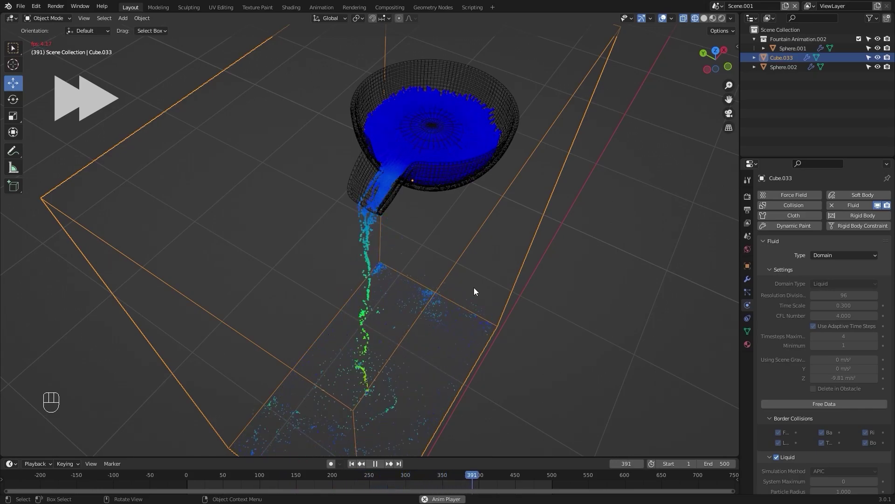
key("space")
left_click_drag(487, 283, 460, 263)
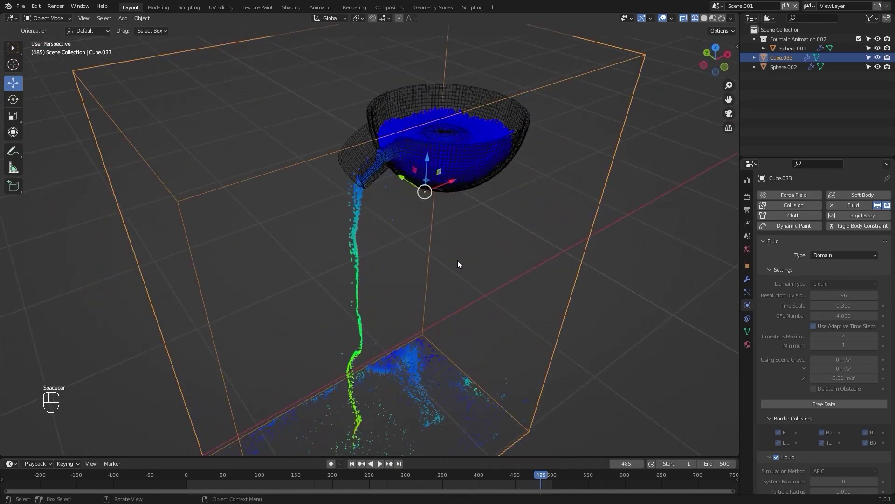
key("KP_1")
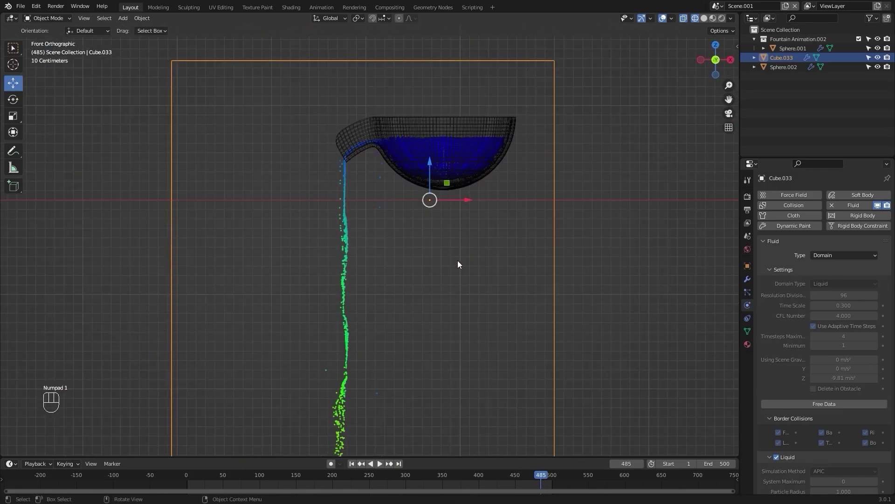
key("shift+Left")
left_click_drag(464, 247, 427, 372)
left_click_drag(431, 364, 339, 297)
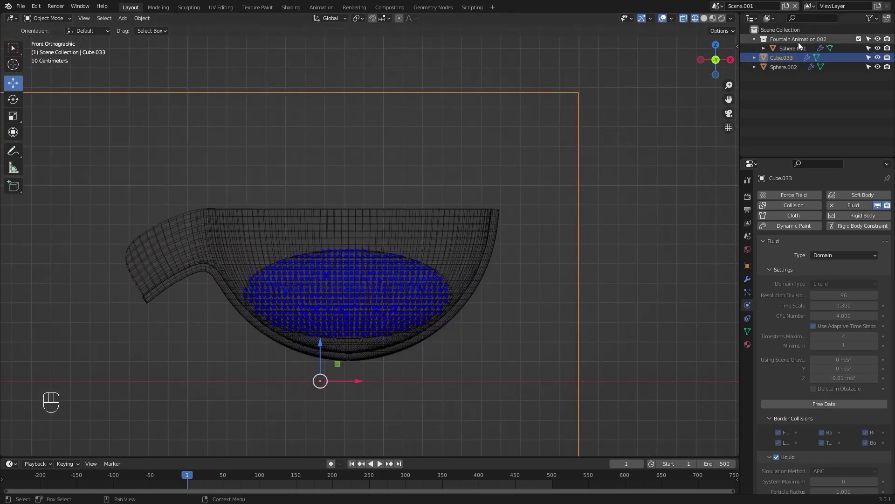
Select Sphere.002 and stretch it slightly taller along Z.
left_click(793, 53)
left_click(780, 68)
left_click_drag(483, 277, 492, 237)
key("s")
key("z")
key("Escape")
left_click(342, 250)
Lower the source sphere about 3 cm inside the bowl and reframe the domain.
key("s")
key("z")
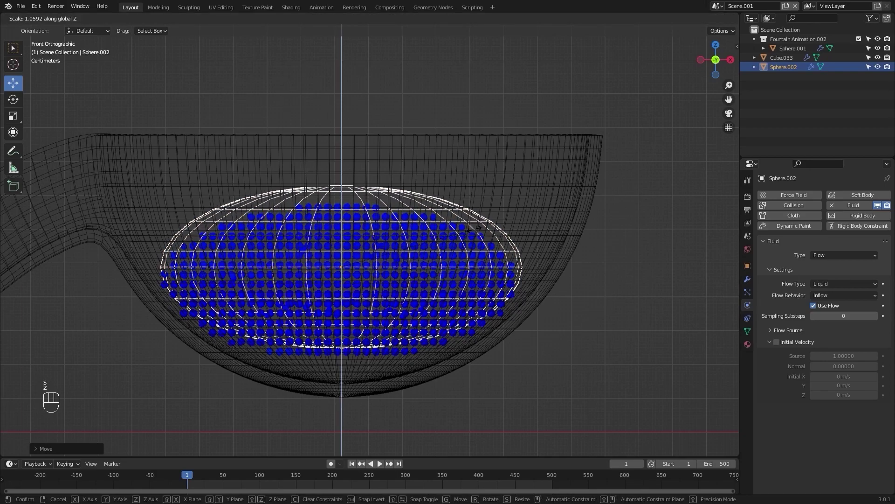
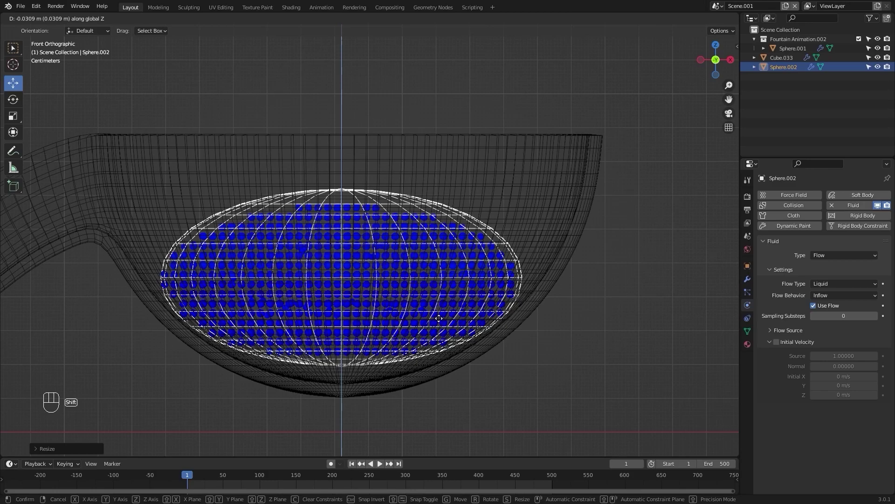
left_click(443, 322)
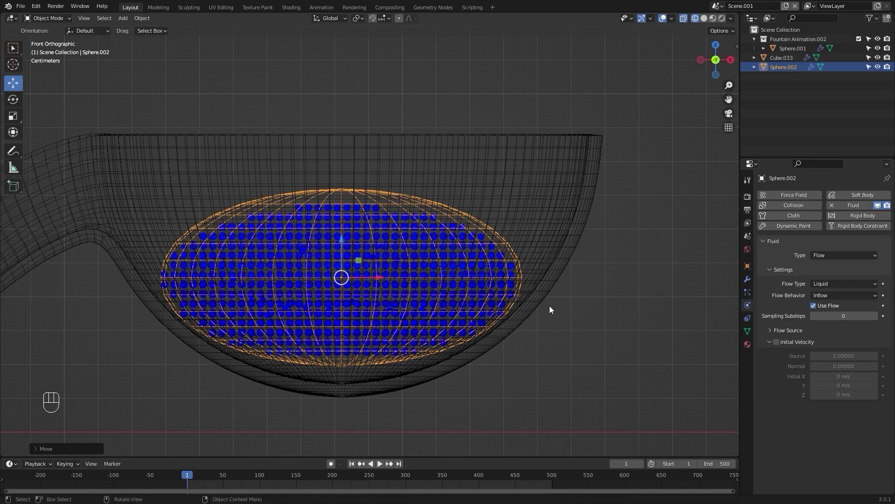
left_click_drag(539, 313, 555, 238)
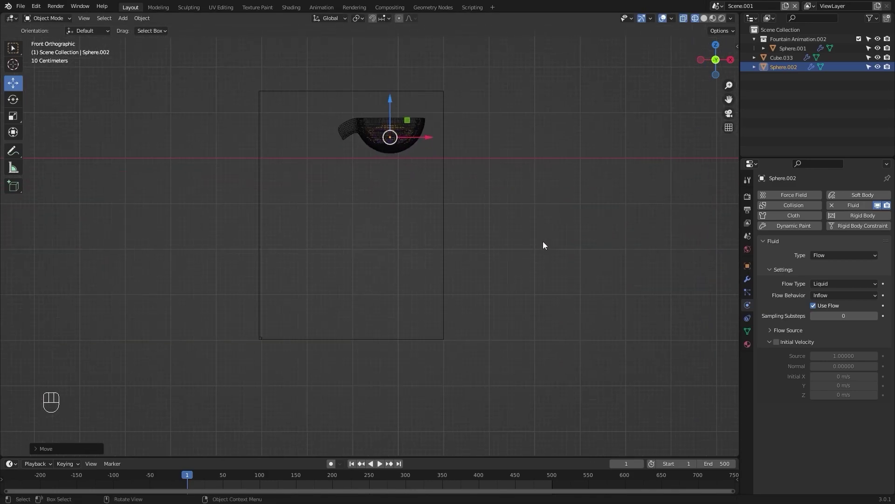
left_click_drag(547, 235, 534, 268)
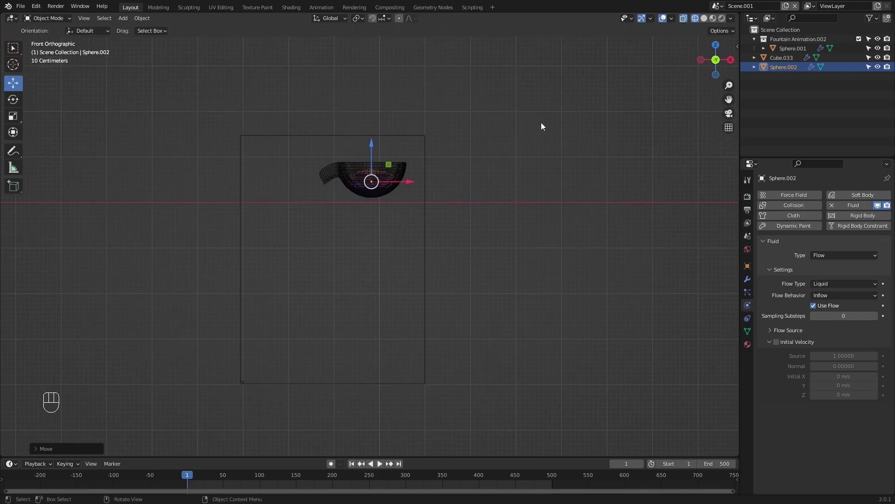
Rename the source sphere to Inflow and the bowl to Effector.
key("F2")
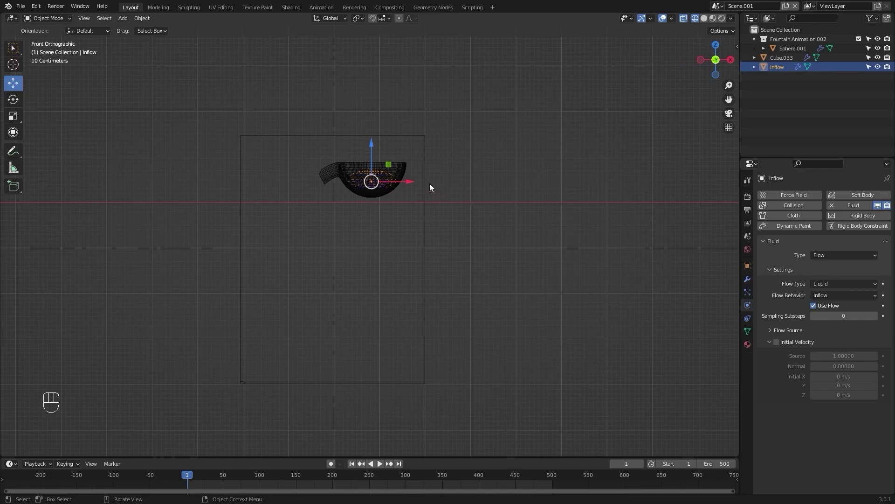
key("F2")
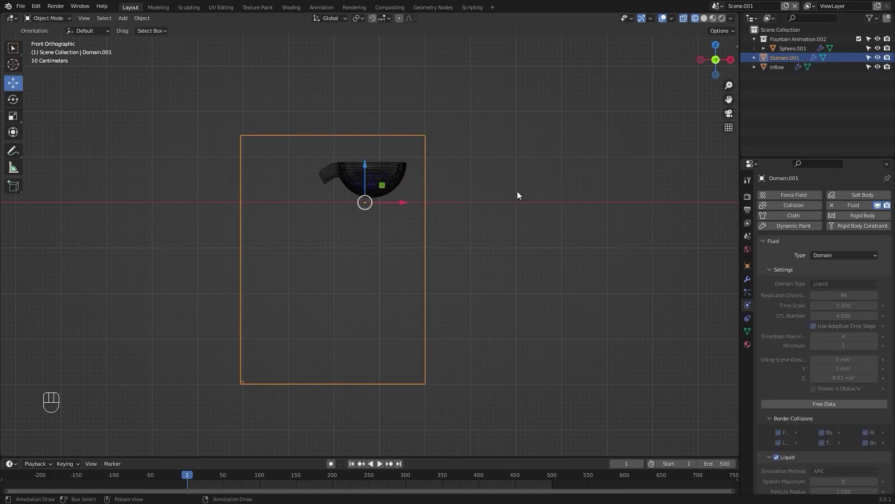
left_click(786, 54)
key("F2")
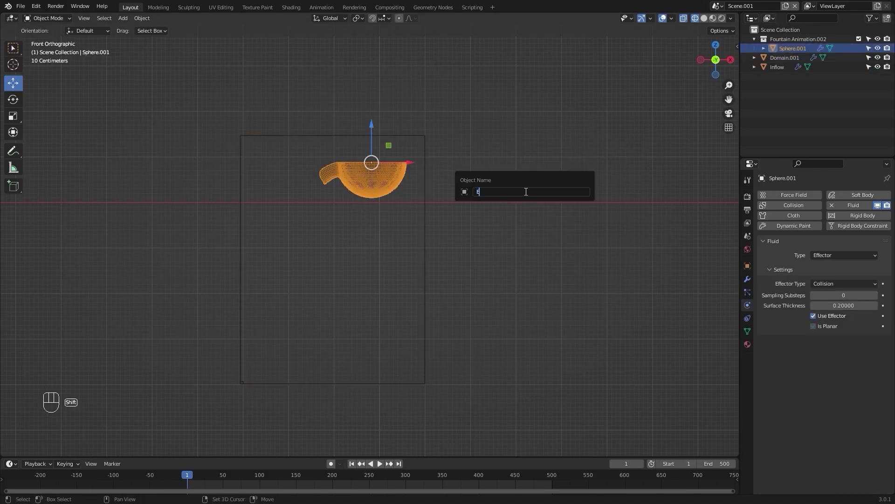
key("e")
key("BackSpace")
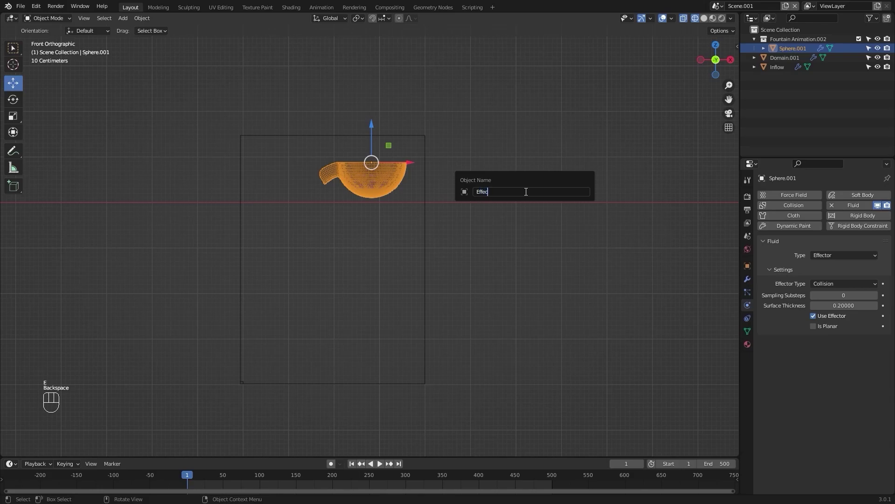
left_click(528, 194)
Duplicate Inflow, place the copy near the domain bottom and start enlarging it as the Outflow sphere.
left_click(782, 67)
left_click_drag(473, 165, 498, 147)
key("shift+d")
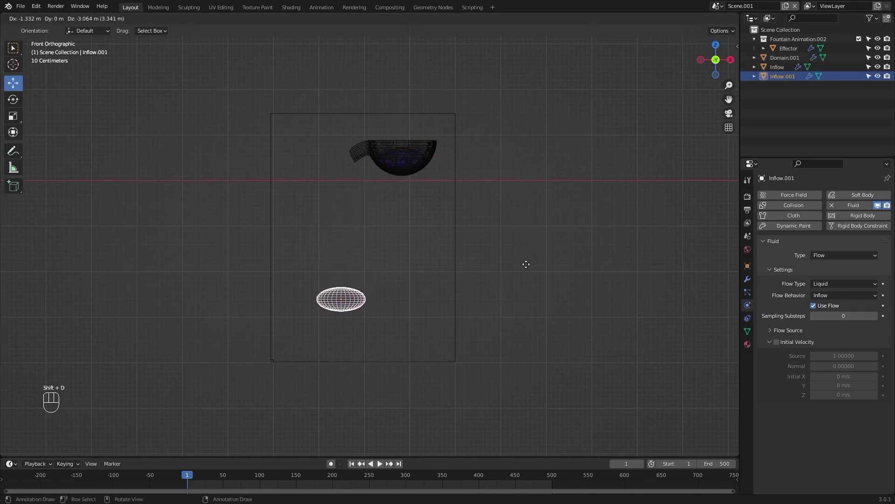
left_click(534, 262)
key("s")
key("s")
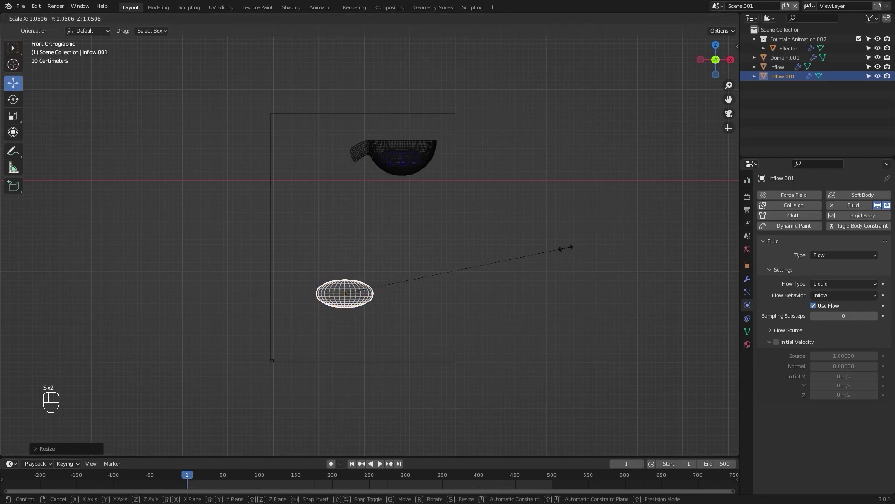
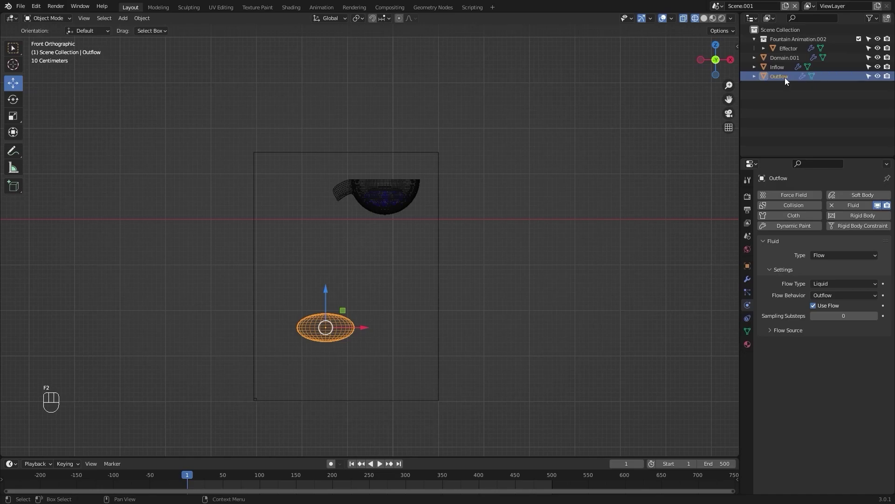
Free Domain.001's data, enable Mesh, set cache type All and Bake All.
left_click_drag(463, 179, 852, 314)
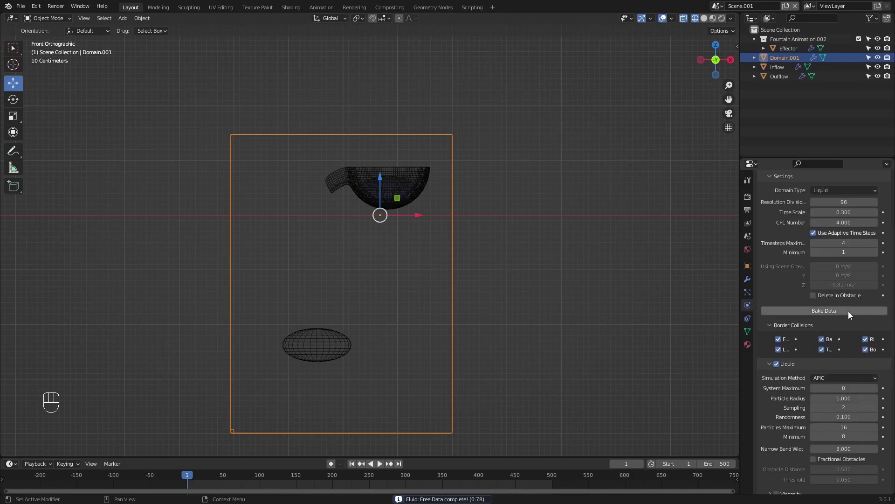
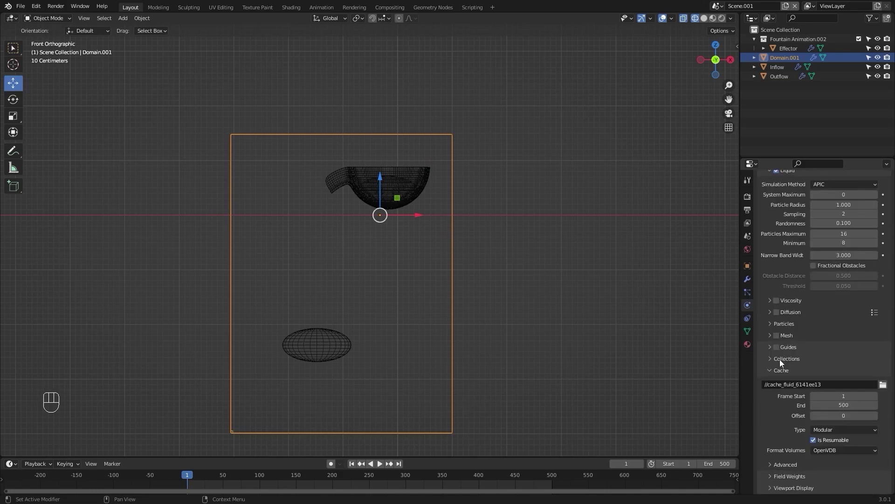
left_click_drag(781, 335, 781, 340)
left_click_drag(841, 421, 833, 455)
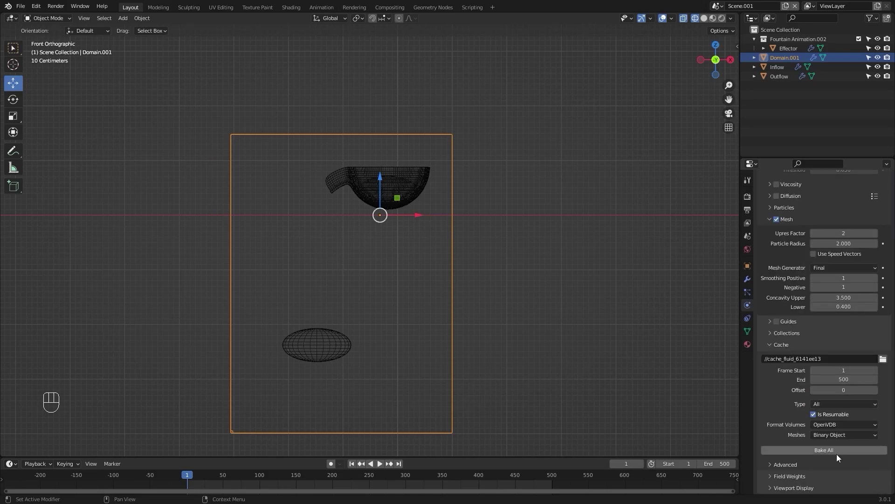
left_click_drag(840, 457, 725, 417)
Frame the whole pour and play the baked liquid mesh flowing into the catch sphere.
left_click_drag(461, 268, 509, 284)
left_click_drag(500, 284, 497, 297)
key("space")
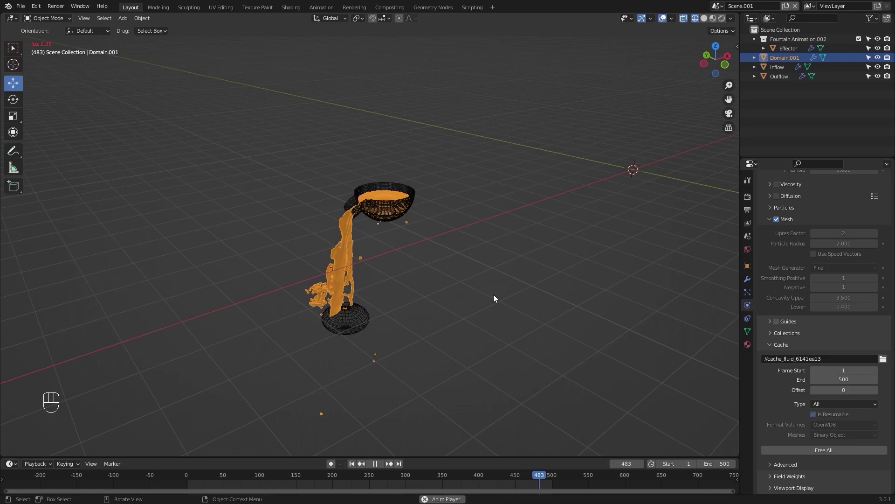
Stop at frame 1 and go to File > Export to reach the Alembic export.
key("space")
key("shift+Left")
left_click_drag(456, 319, 437, 356)
left_click(519, 312)
left_click(793, 63)
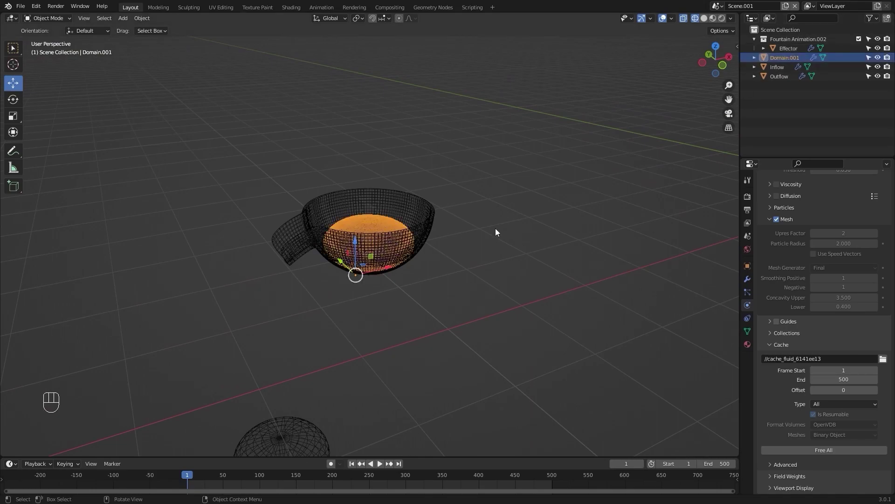
left_click(20, 3)
Start an Alembic (.abc) export from the File menu, reaching the export file browser.
left_click_drag(20, 6, 158, 153)
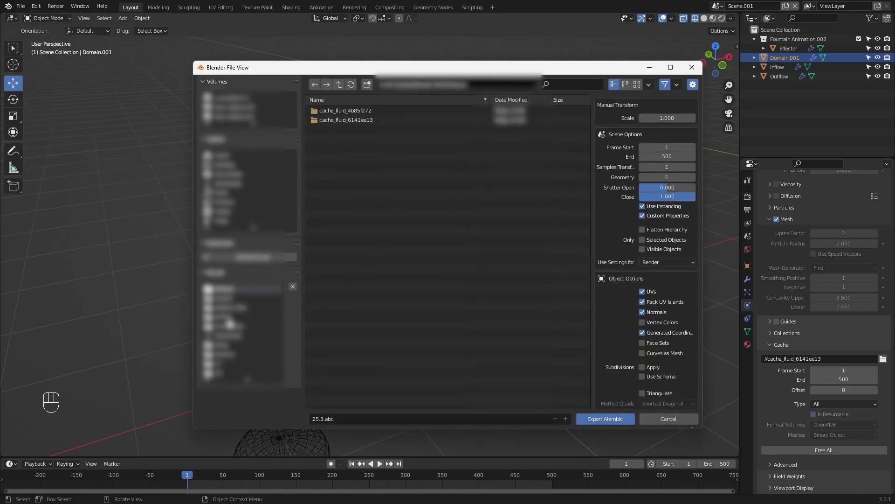